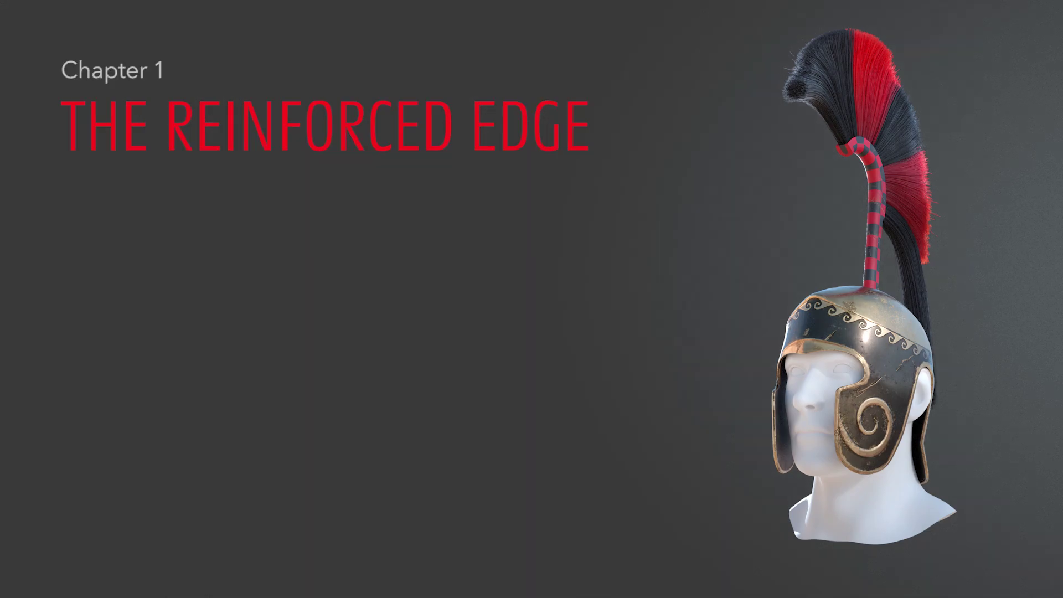
# Step: Save, enter Edit Mode, circle-select the cheek-guard faces and scale them along X toward the head
pyautogui.press('alt+a')
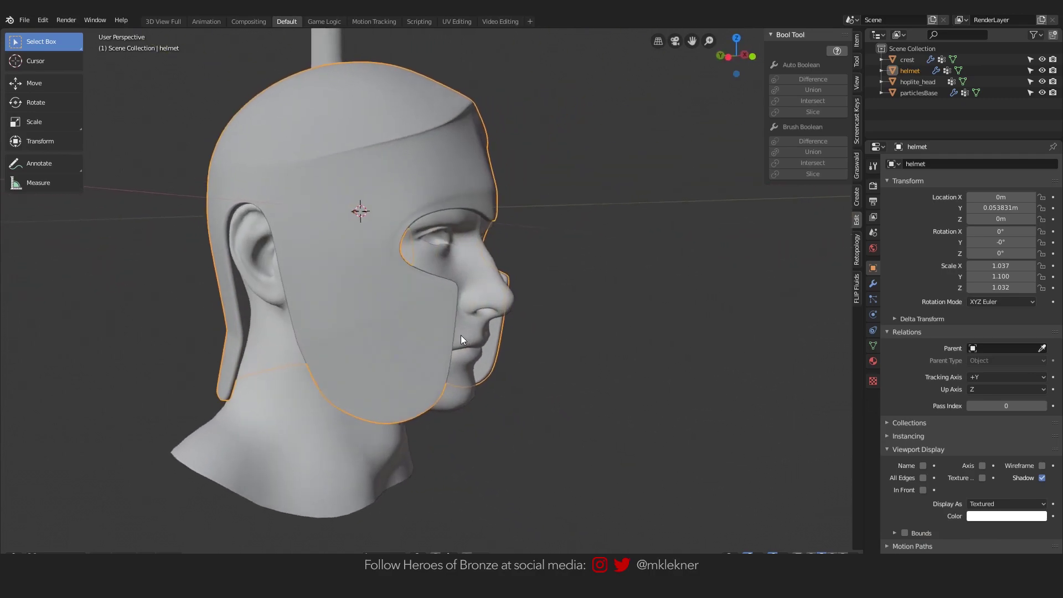
pyautogui.press('alt+a')
pyautogui.press('Tab')
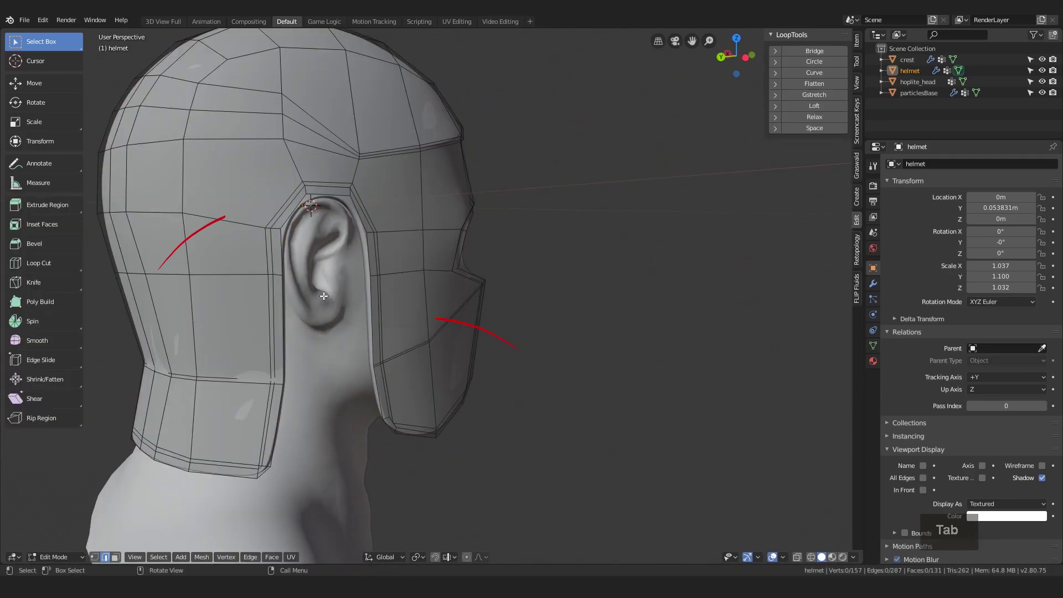
pyautogui.press('ctrl+s')
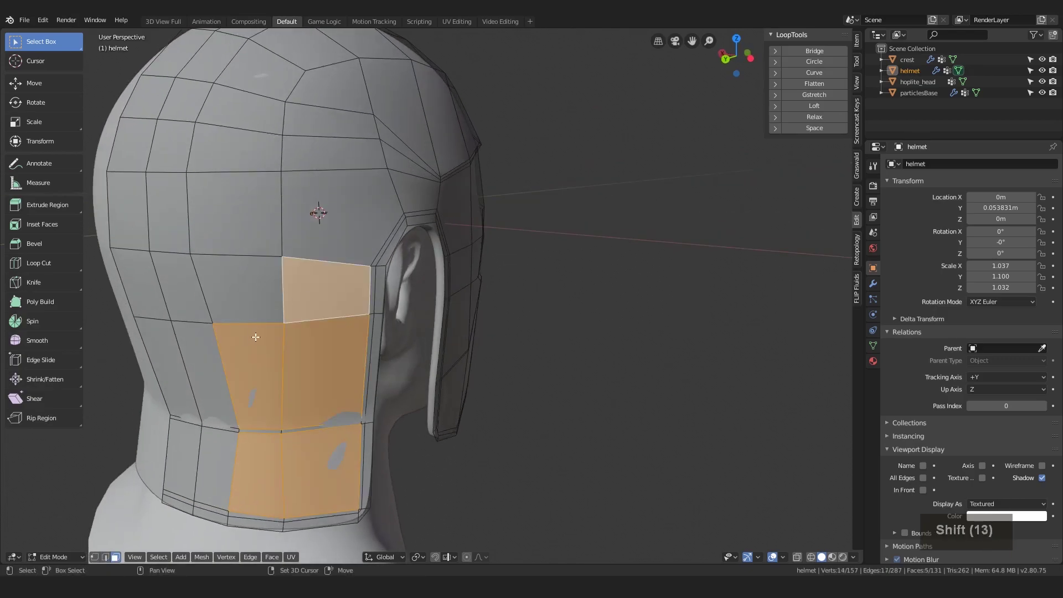
pyautogui.press('c')
pyautogui.write('c')
pyautogui.write('c')
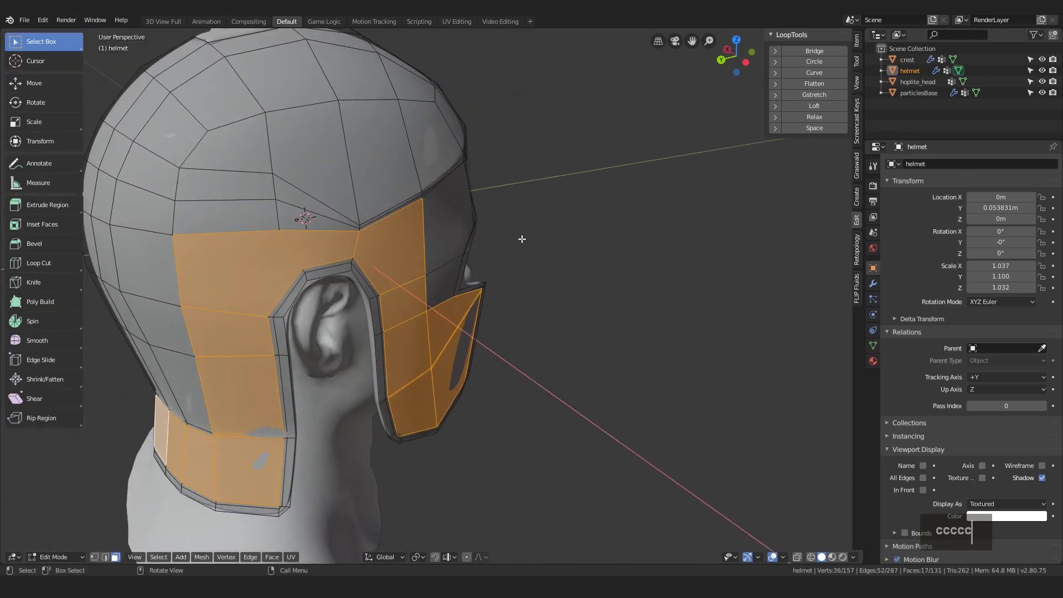
pyautogui.write('cccccsx')
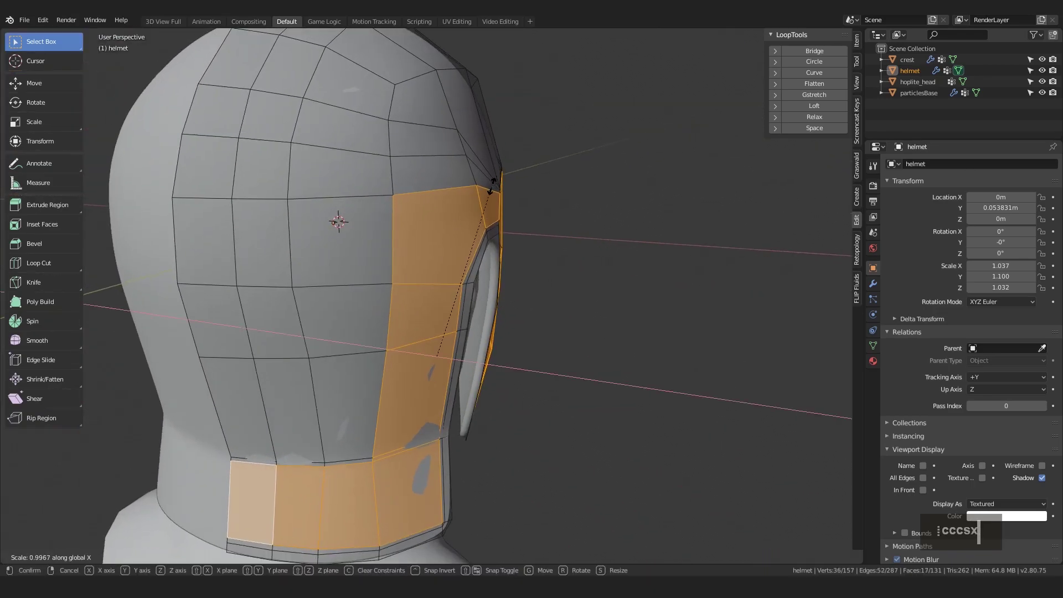
pyautogui.press('Escape')
# Step: Move the selected cheek-guard faces along X and check the closer fit in Object Mode
pyautogui.press('g')
pyautogui.write('gx')
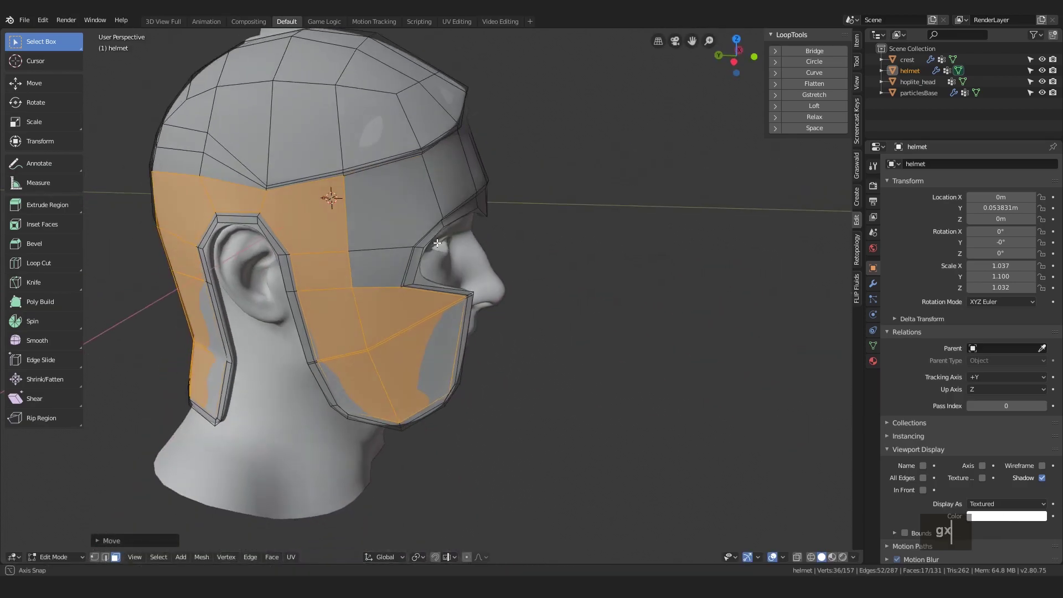
pyautogui.press('Tab')
pyautogui.press('g')
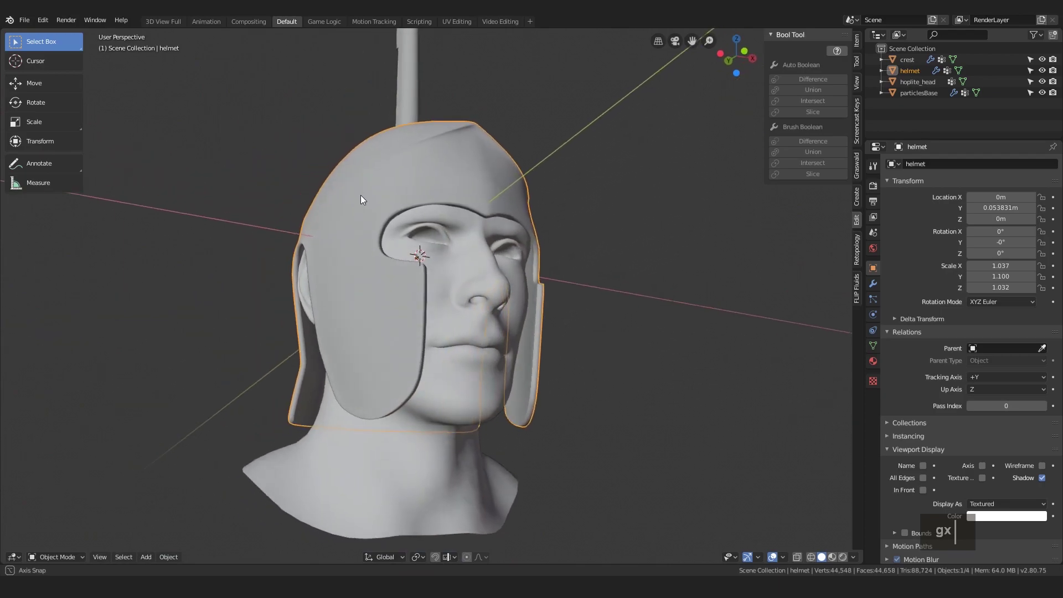
pyautogui.press('Tab')
pyautogui.press('g')
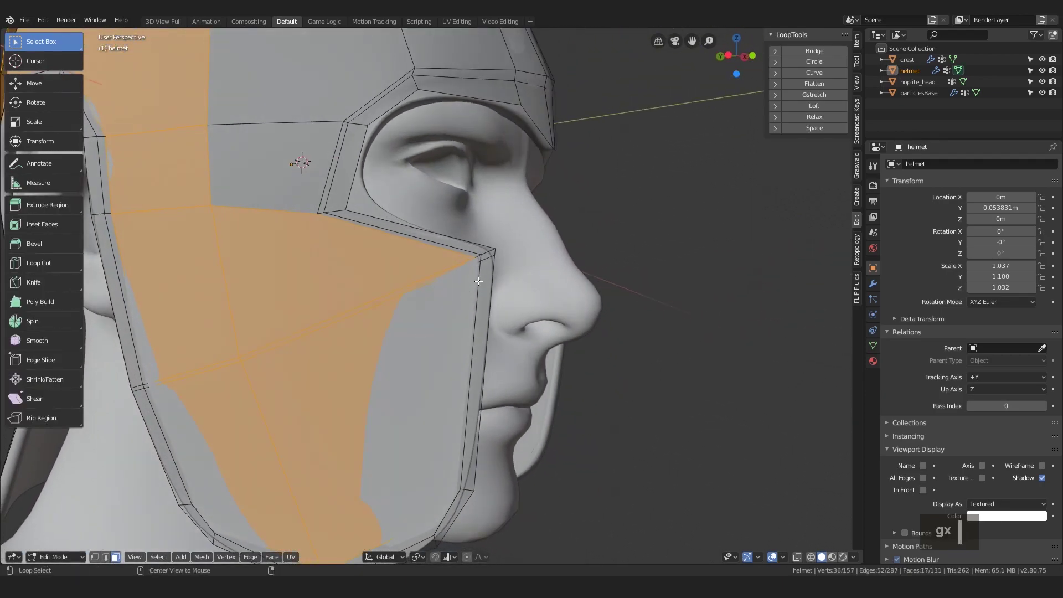
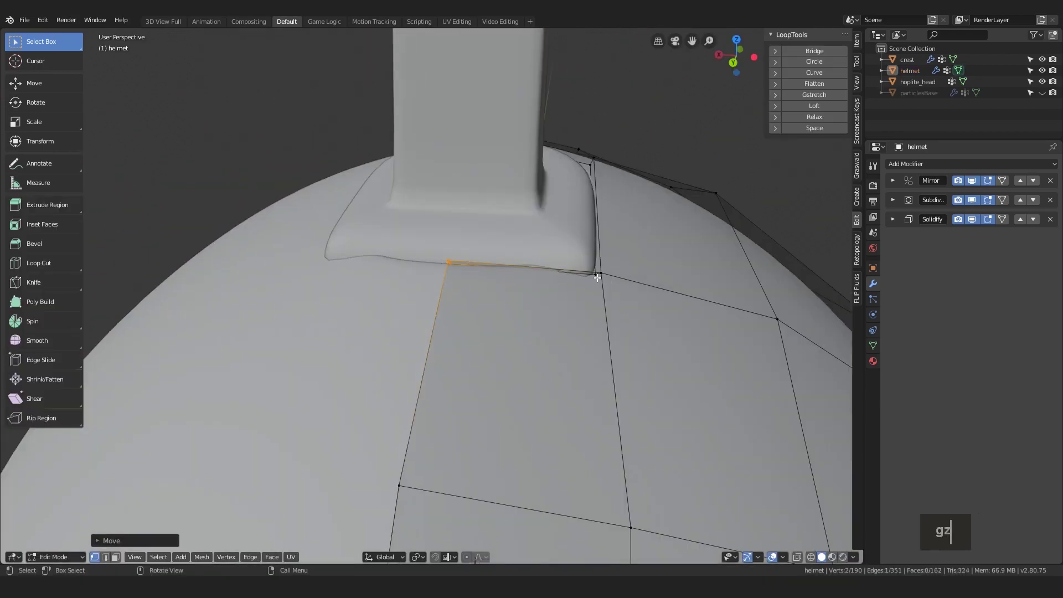
# Step: Grab the vertices beside the crest holder base, nudging them so the mesh flows around it, then review the half helmet
pyautogui.press('g')
pyautogui.press('z')
pyautogui.press('Escape')
pyautogui.write('cg')
pyautogui.press('Escape')
pyautogui.press('Tab')
pyautogui.press('alt+a')
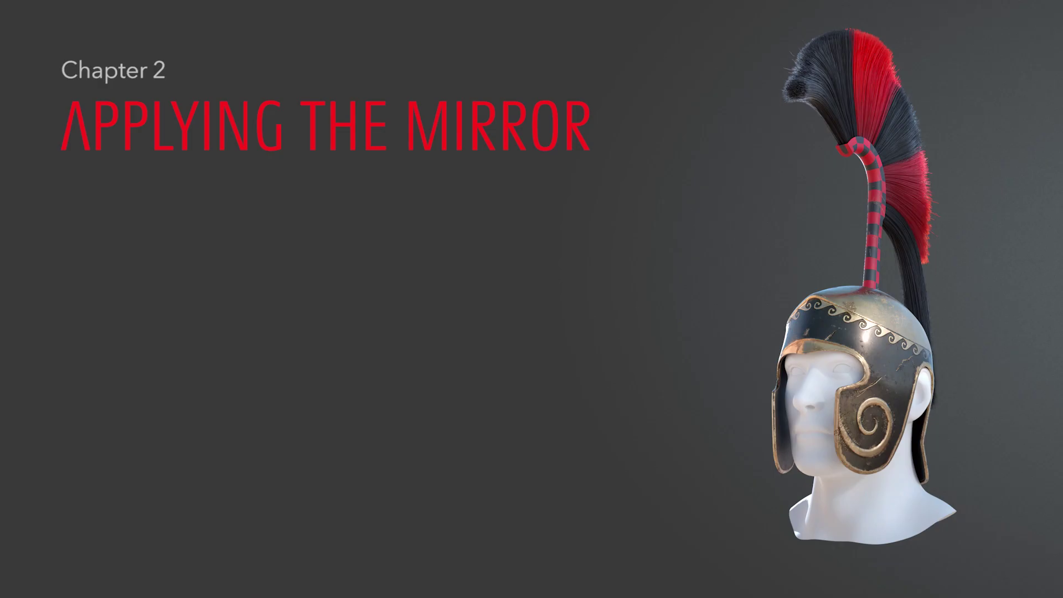
pyautogui.press('alt+a')
pyautogui.press('Tab')
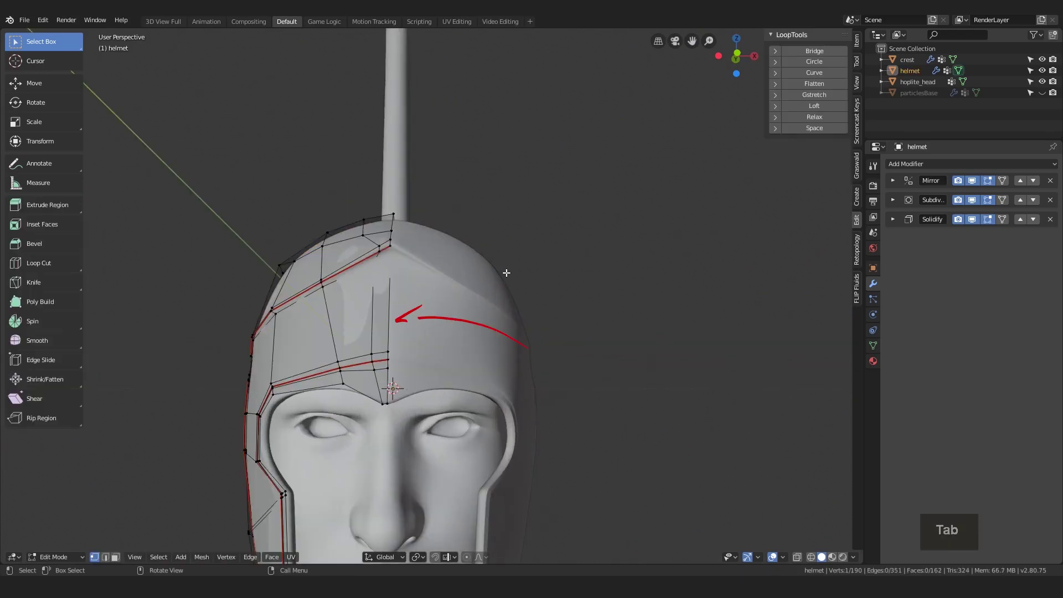
# Step: Apply the Mirror modifier to make both halves real and clear the centre-line seams via Quick Favorites
pyautogui.press('Tab')
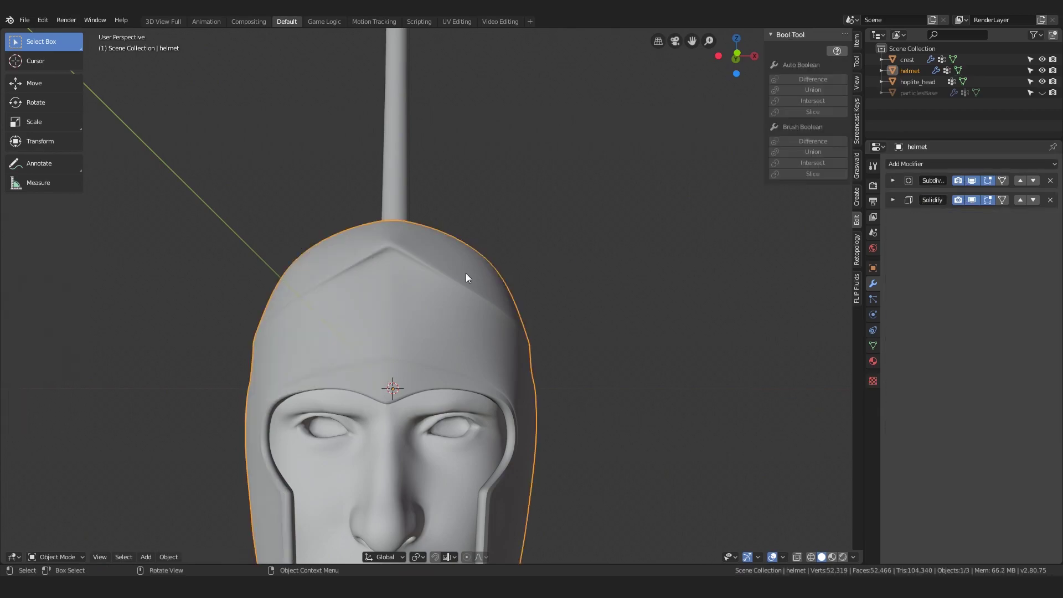
pyautogui.press('Tab')
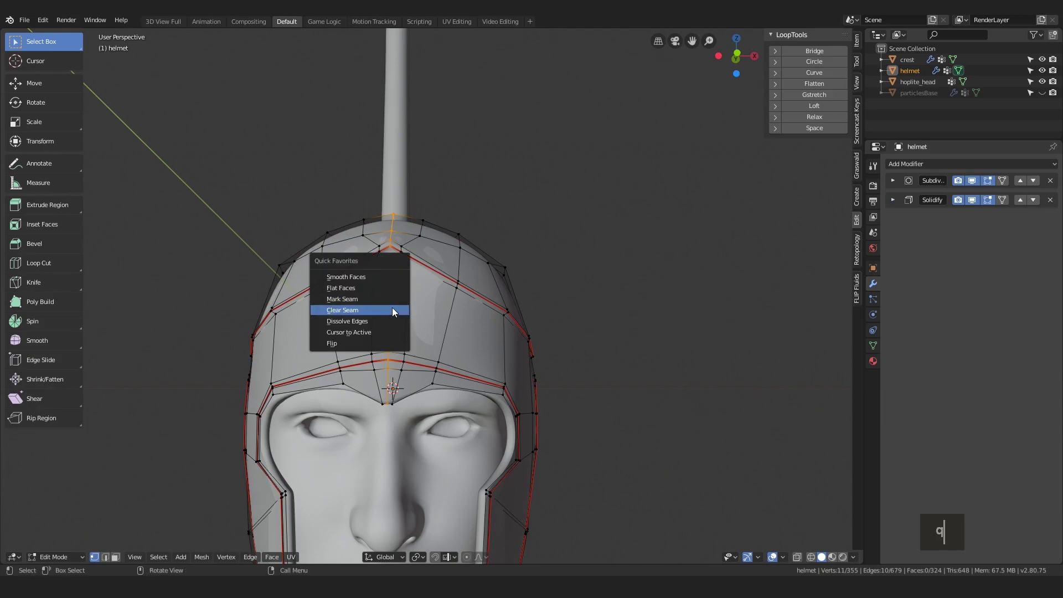
pyautogui.press('Tab')
pyautogui.press('alt+a')
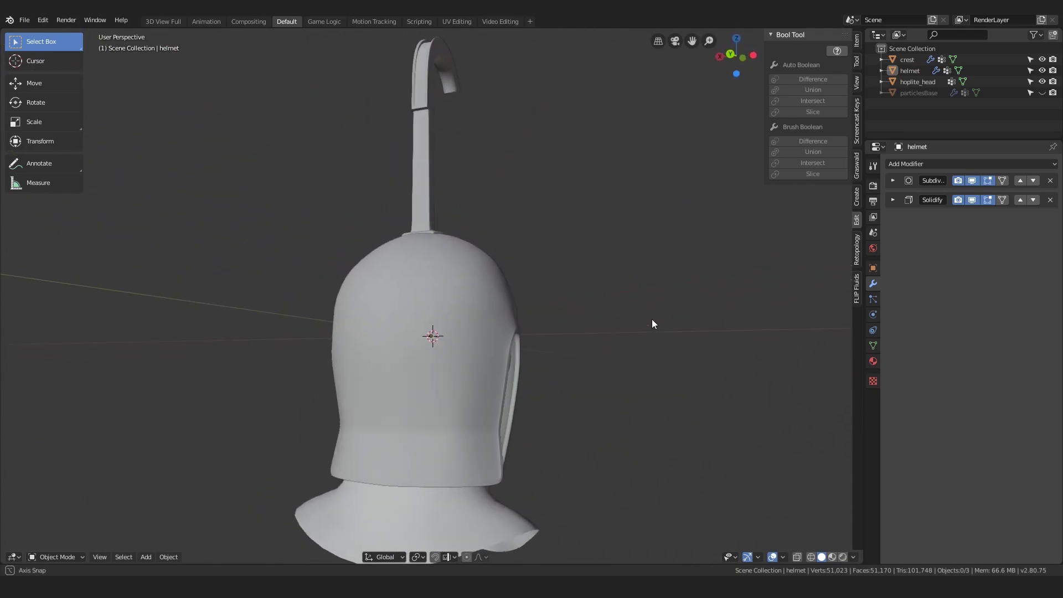
pyautogui.press('alt+a')
pyautogui.press('Tab')
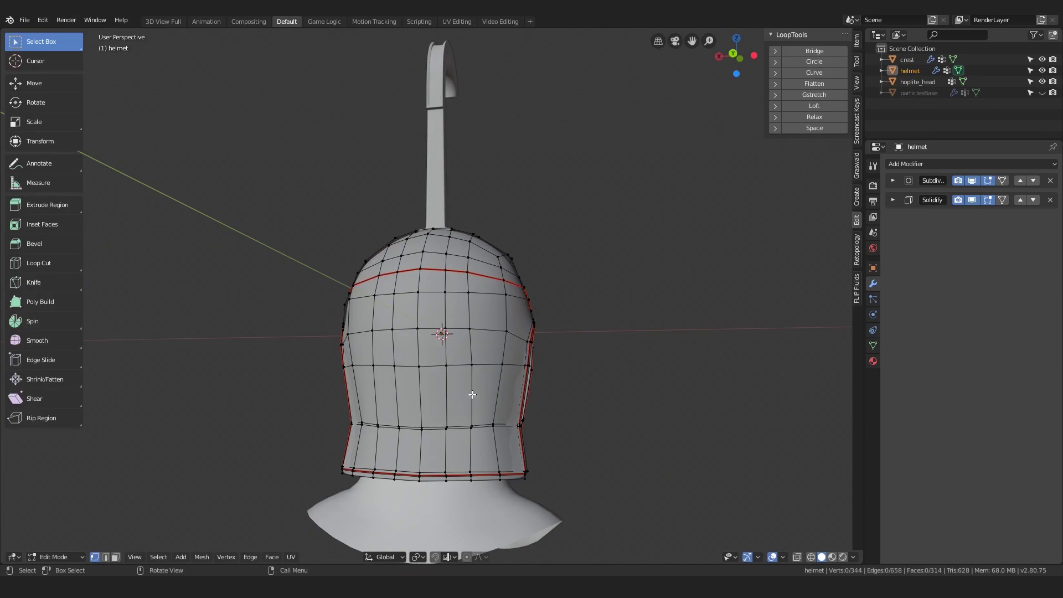
pyautogui.press('Tab')
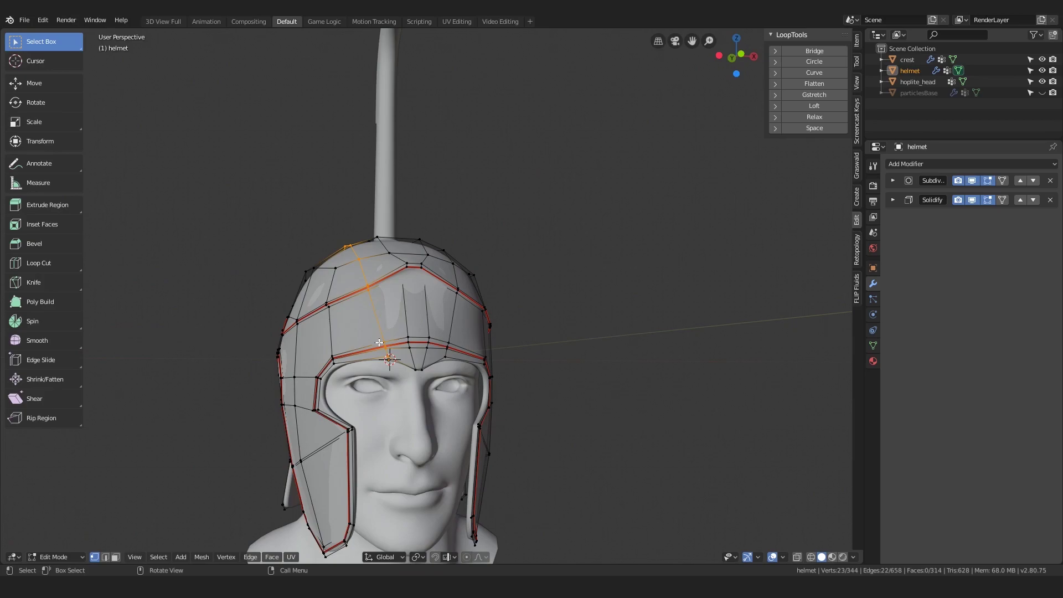
pyautogui.press('alt+a')
# Step: Circle-select and grab stray vertices near the crest base and dome to tidy them
pyautogui.press('c')
pyautogui.press('g')
pyautogui.press('g')
pyautogui.write('cggr')
pyautogui.press('Tab')
pyautogui.write('cggr')
pyautogui.press('alt+a')
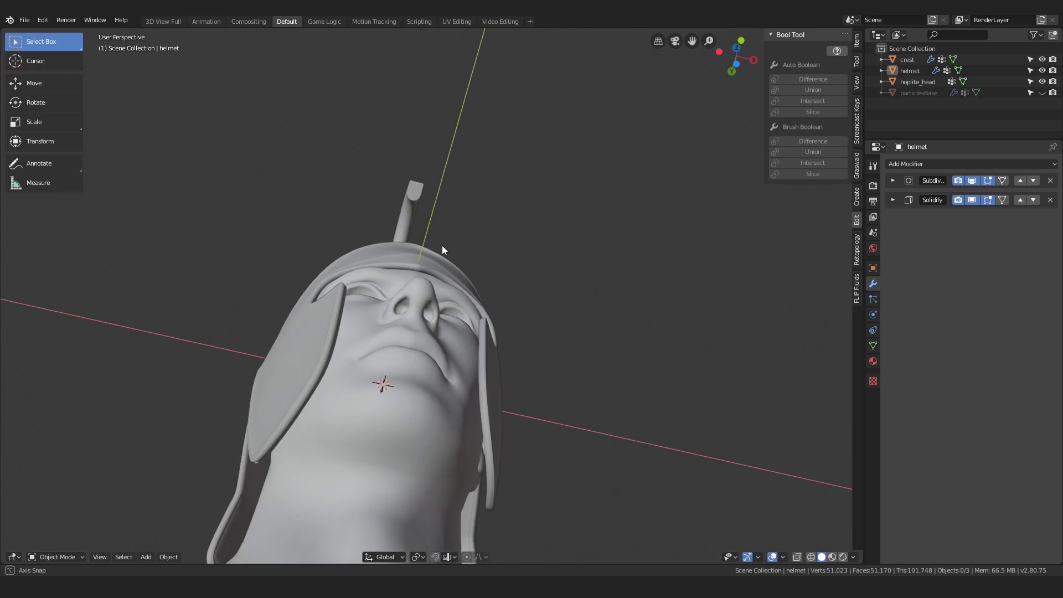
# Step: Scale the whole helmet slightly narrower along X, then inspect its vertices from front view in Edit Mode
pyautogui.write('sxy')
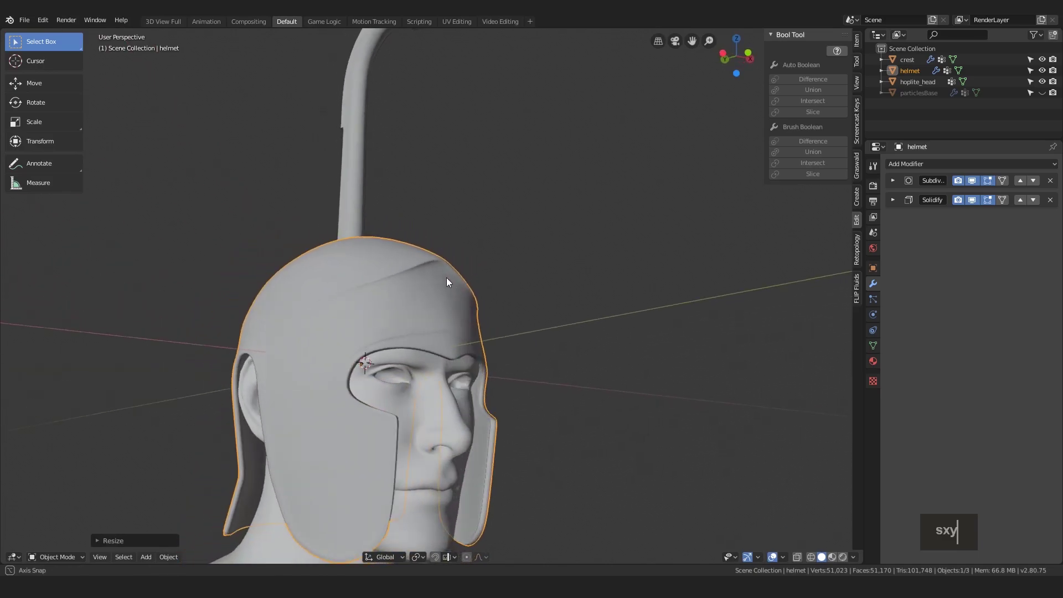
pyautogui.write('sx')
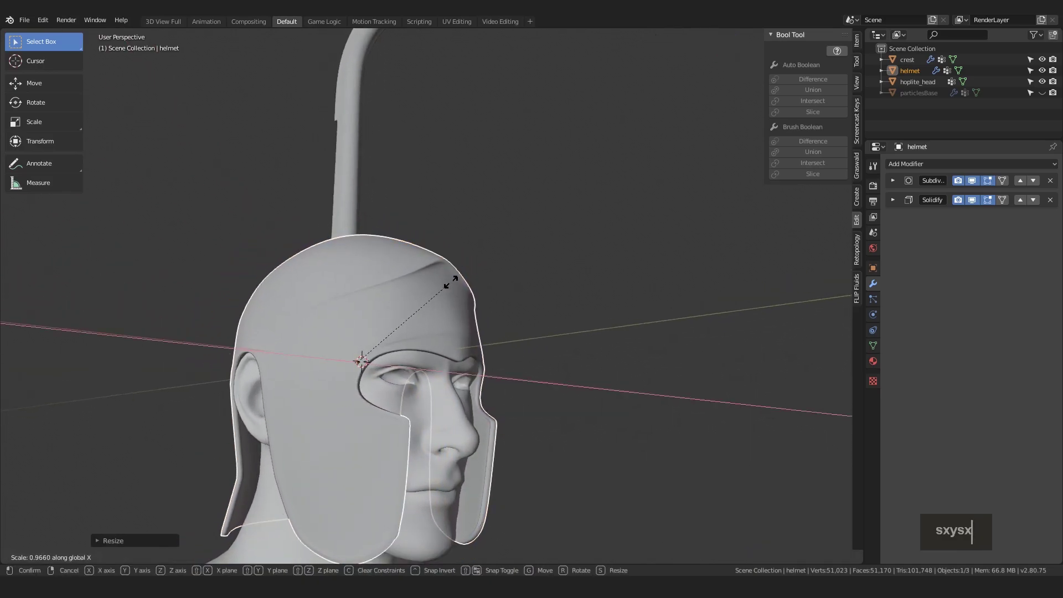
pyautogui.write('sx')
pyautogui.press('alt+a')
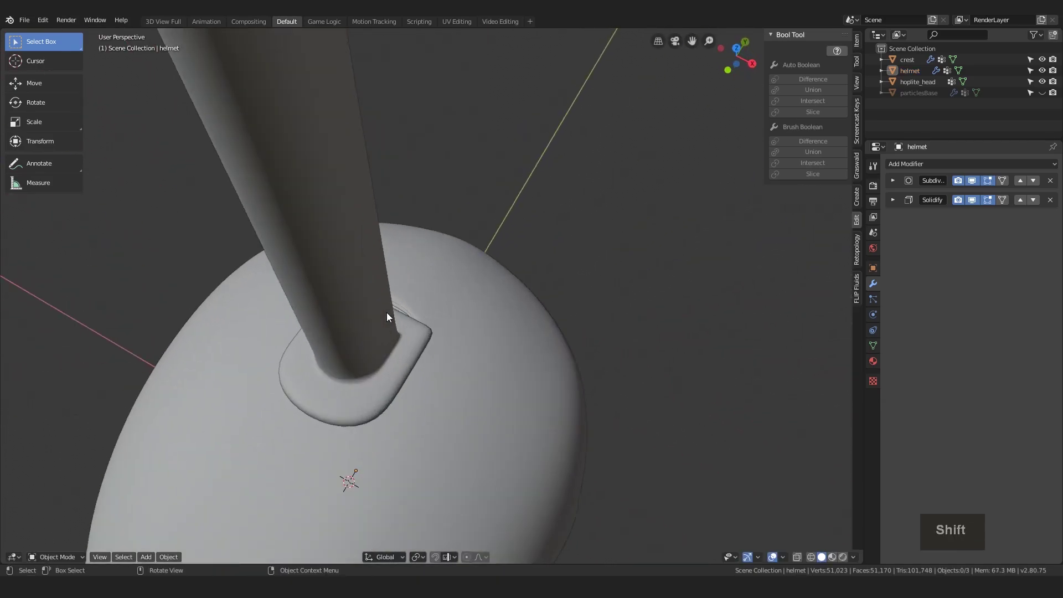
pyautogui.press('Tab')
pyautogui.press('Tab')
pyautogui.press('Tab')
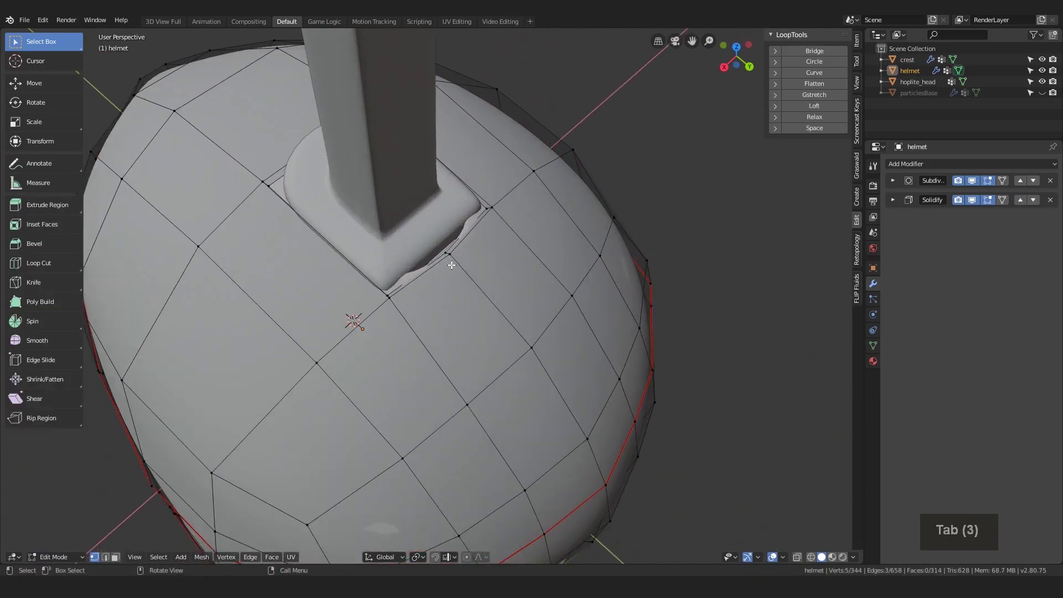
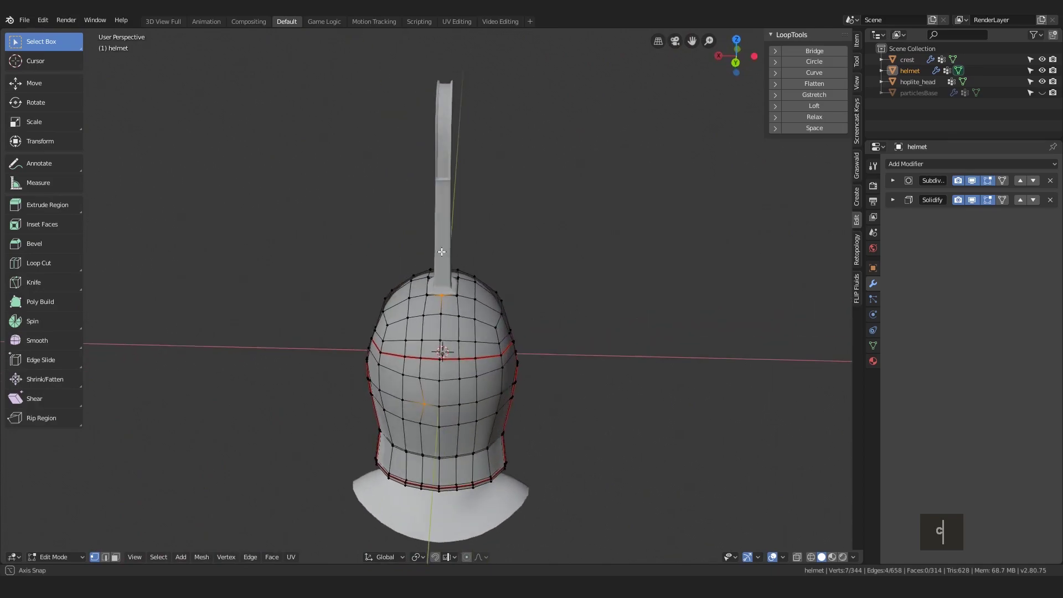
pyautogui.write('g')
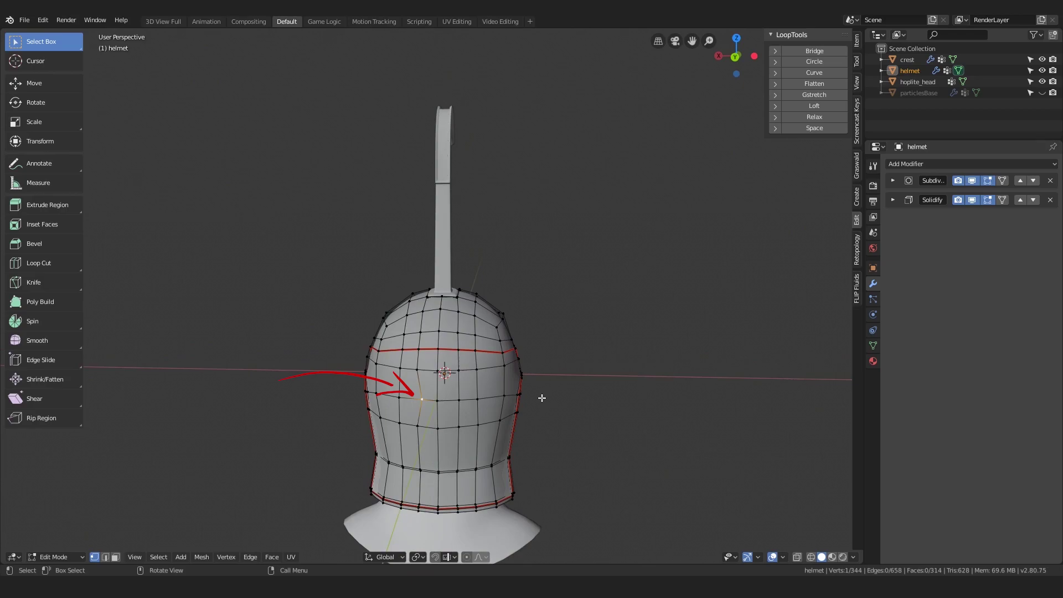
pyautogui.write('1')
pyautogui.press('alt+a')
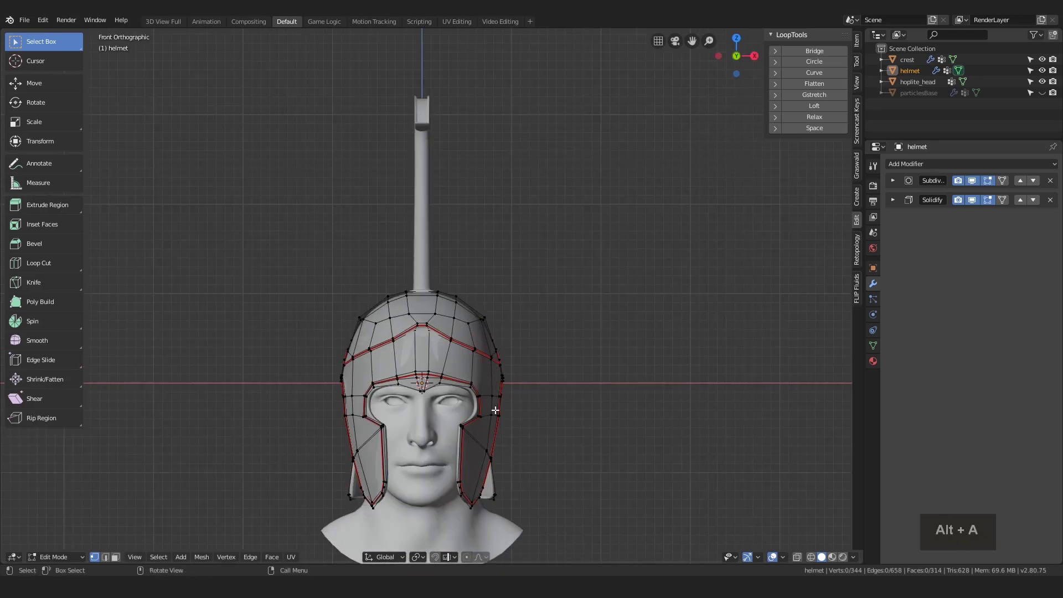
# Step: Add a loop cut in front ortho, box-delete the right half and mirror the left half across X with Merge
pyautogui.press('ctrl+r')
pyautogui.press('Escape')
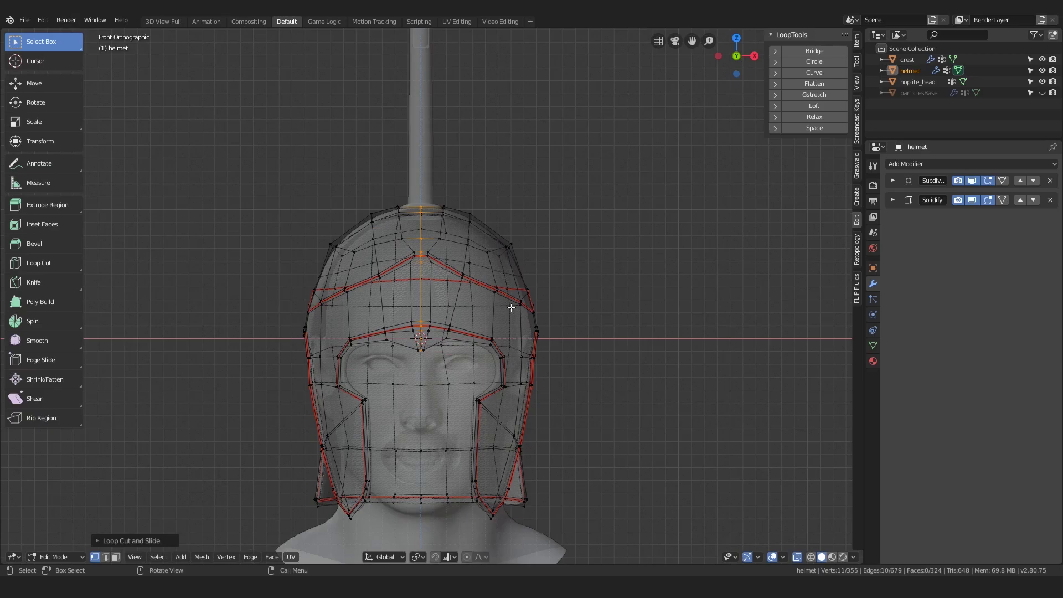
pyautogui.press('alt+a')
pyautogui.press('b')
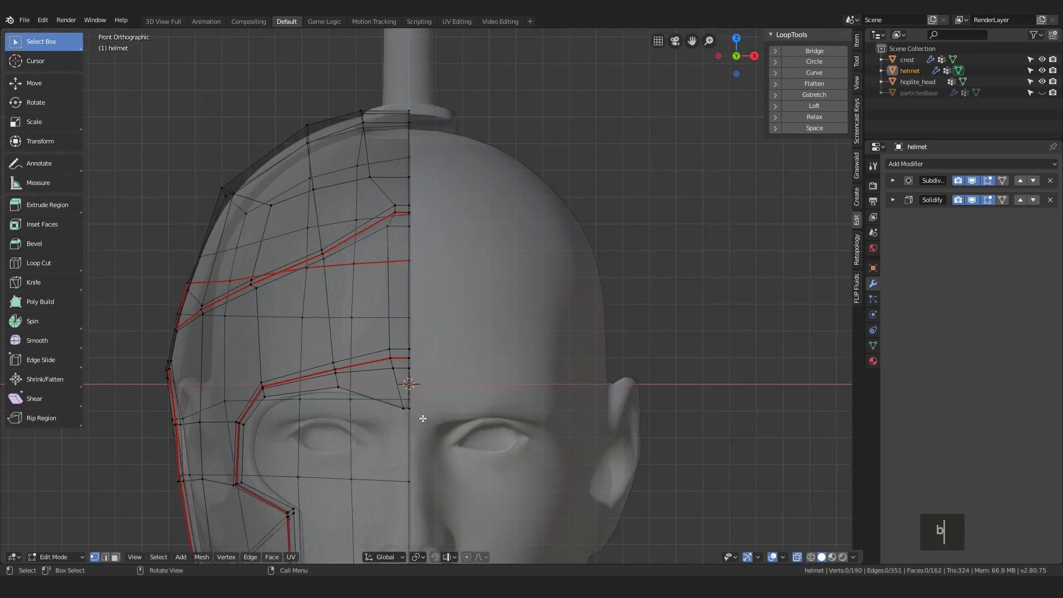
pyautogui.press('Tab')
pyautogui.press('b')
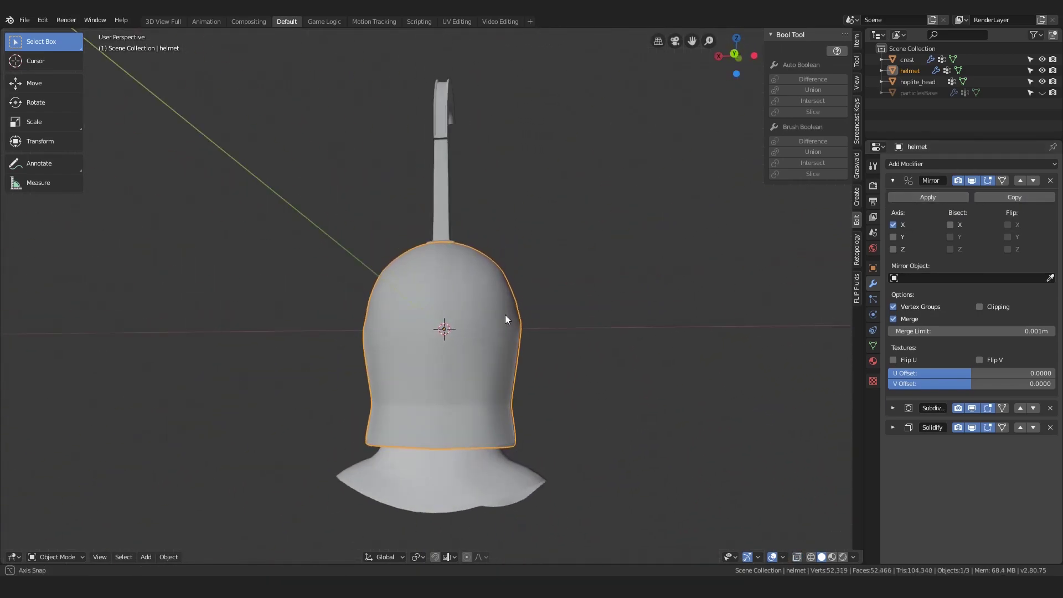
# Step: Edge-slide the first helmet loops into place, nudging some along Y between view changes
pyautogui.press('Tab')
pyautogui.press('alt+a')
pyautogui.write('cgg')
pyautogui.press('alt+a')
pyautogui.write('cgxy')
pyautogui.press('alt+a')
pyautogui.write('cggggy')
pyautogui.press('alt+a')
pyautogui.write('cgy')
pyautogui.press('alt+a')
# Step: Continue sliding further edge loops, toggling Object Mode to judge the smoothed shape
pyautogui.press('Tab')
pyautogui.press('Tab')
pyautogui.write('cgg')
pyautogui.press('alt+a')
pyautogui.write('cgg')
pyautogui.write('g')
pyautogui.press('Tab')
pyautogui.write('cggg')
pyautogui.press('alt+a')
pyautogui.press('Tab')
pyautogui.press('Tab')
# Step: Refine the remaining loops with repeated edge slides until the helmet's surface flows evenly
pyautogui.press('g')
pyautogui.press('g')
pyautogui.press('Tab')
pyautogui.press('g')
pyautogui.write('gggg')
pyautogui.press('Tab')
pyautogui.write('gggg')
pyautogui.press('alt+a')
pyautogui.write('cggcggggg')
pyautogui.press('Tab')
pyautogui.write('ggggg')
pyautogui.press('alt+a')
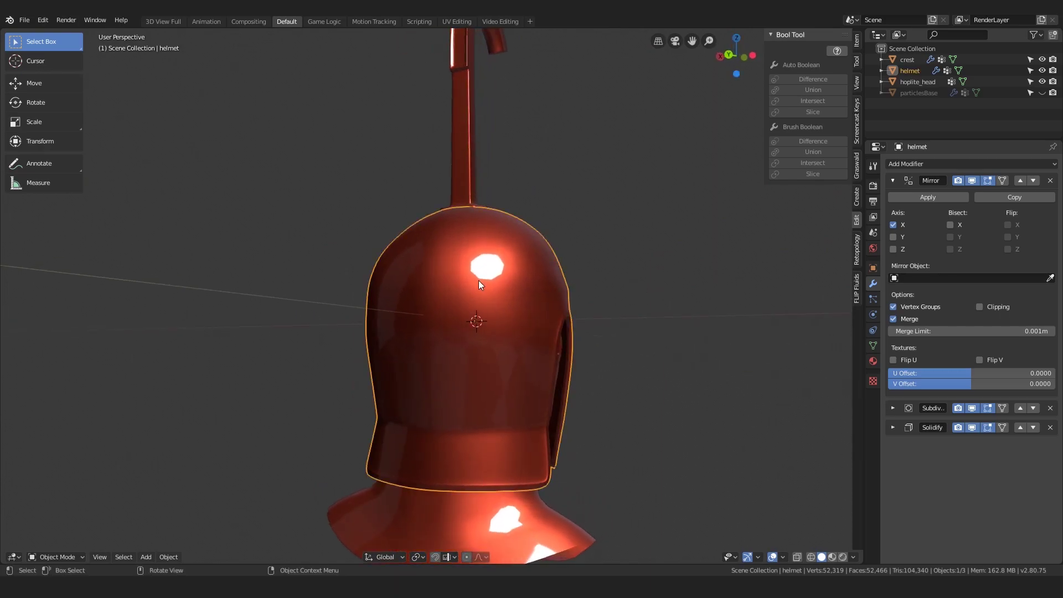
# Step: Slide the new front edge loop into position and switch the helmet to Sculpt Mode
pyautogui.press('Tab')
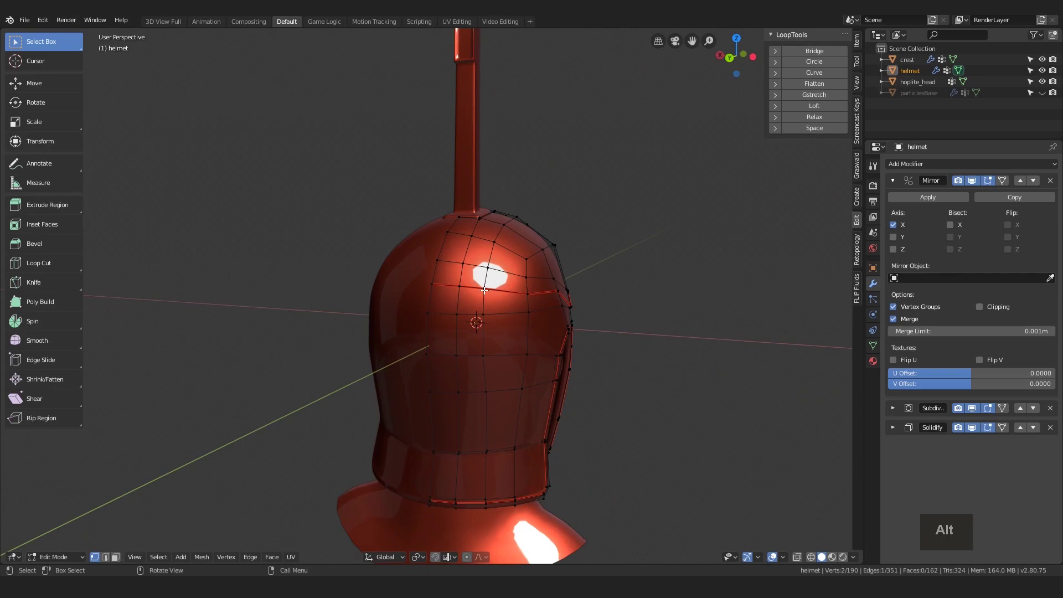
pyautogui.write('c')
pyautogui.write('gg')
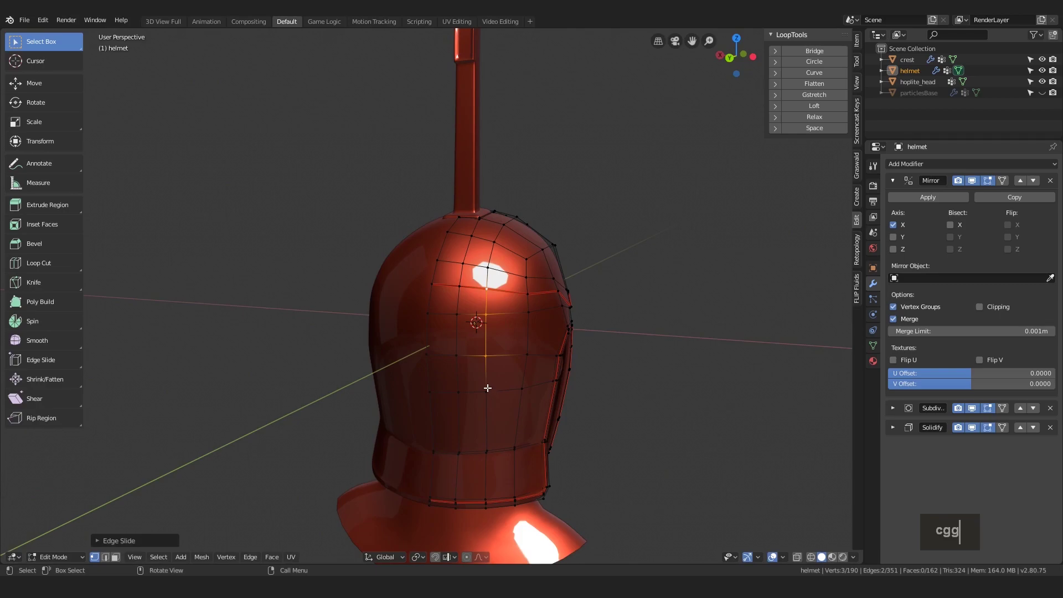
pyautogui.press('ctrl+Tab')
pyautogui.press('ctrl+a')
# Step: Stroke the Draw brush over the helmet dome with X symmetry, resize it, and undo the test stroke
pyautogui.press('ctrl+t')
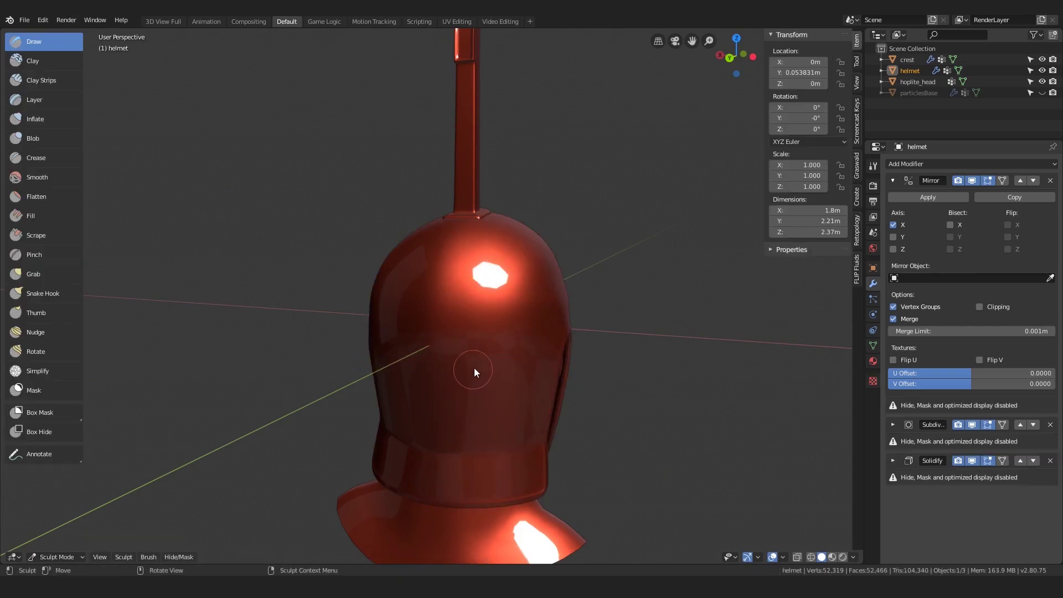
pyautogui.moveTo(482, 313); pyautogui.dragTo(789, 276)
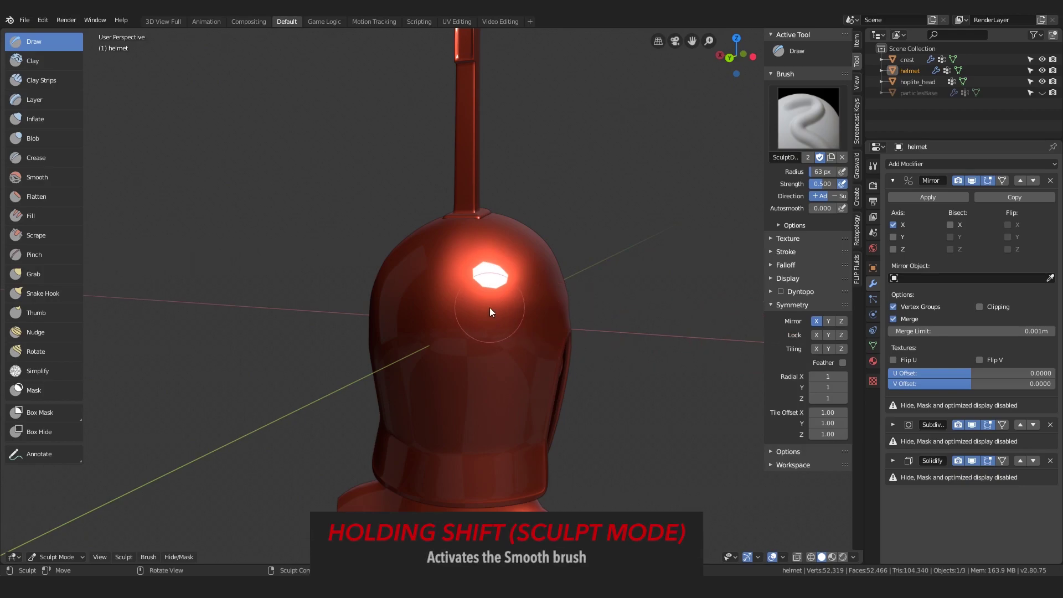
pyautogui.press('f')
pyautogui.press('ctrl+z')
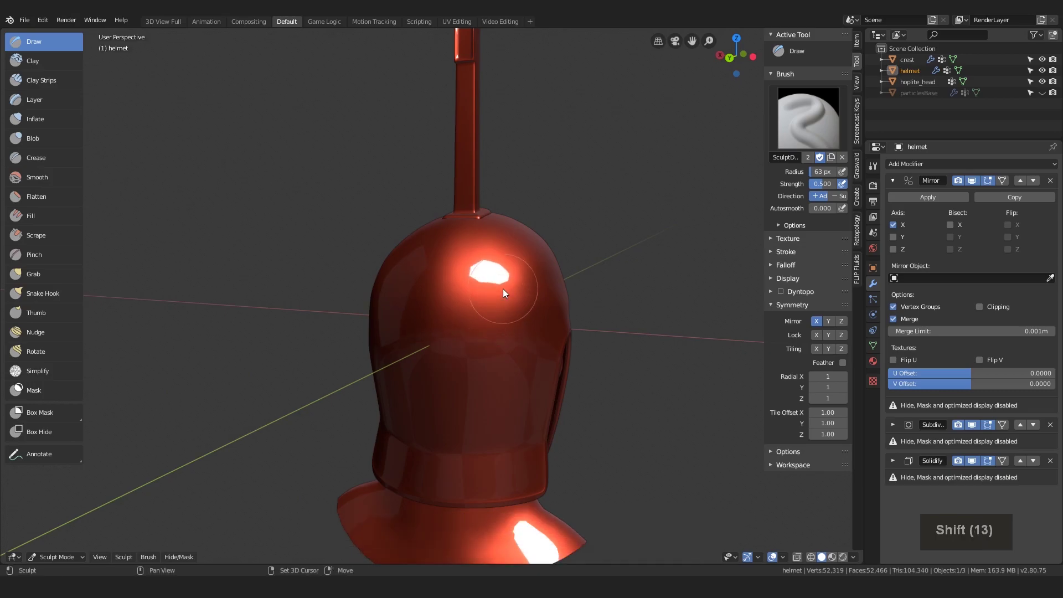
# Step: Swap the shiny red matcap for the neutral grey one in Viewport Shading
pyautogui.press('ctrl+z')
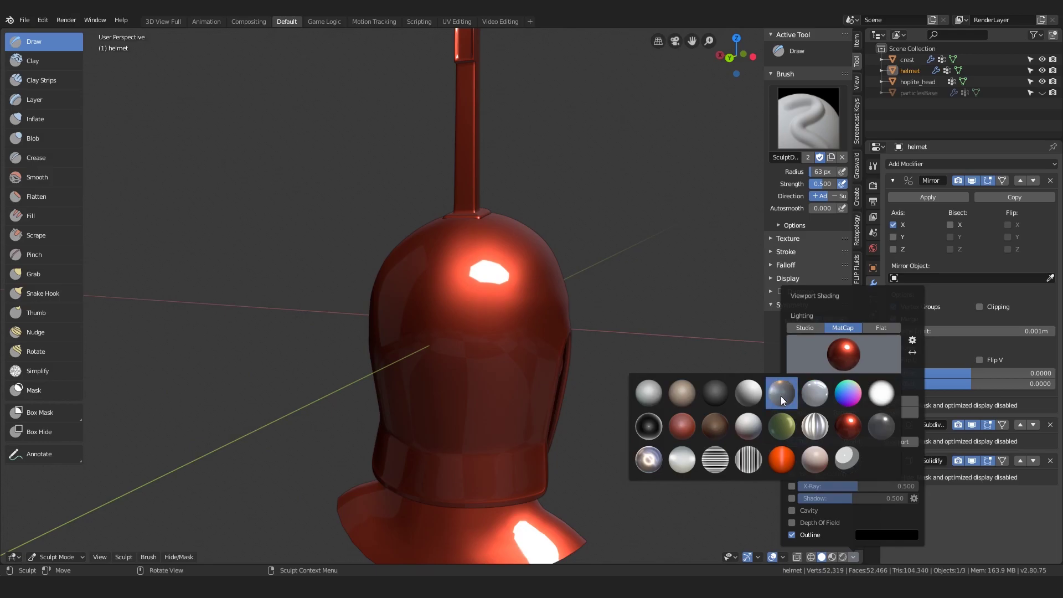
pyautogui.press('ctrl+z')
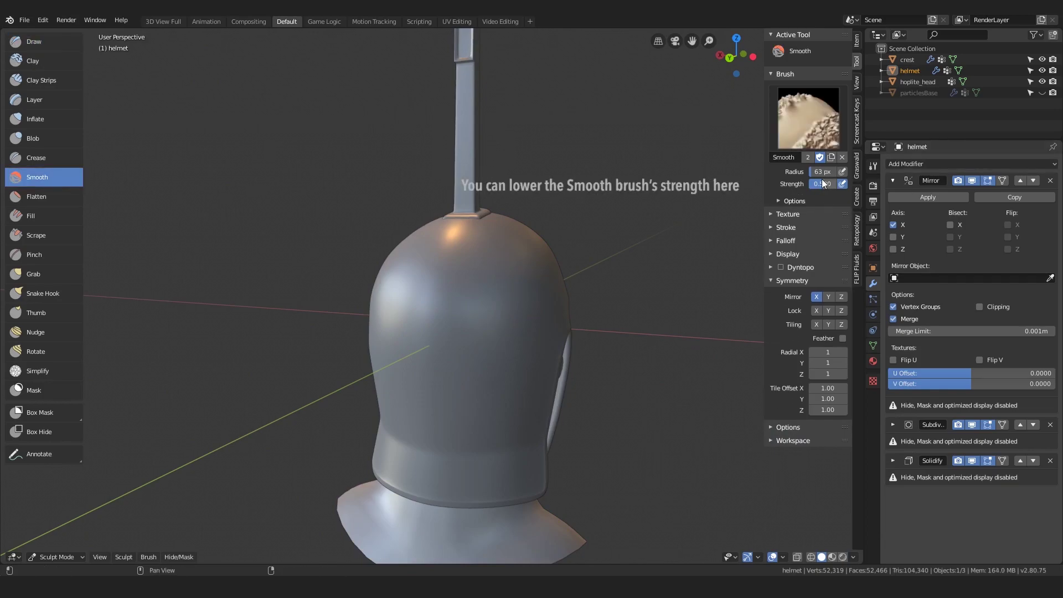
# Step: Set the Smooth brush strength to 0.1 and stroke it over the helmet surface
pyautogui.write('.1')
pyautogui.press('Return')
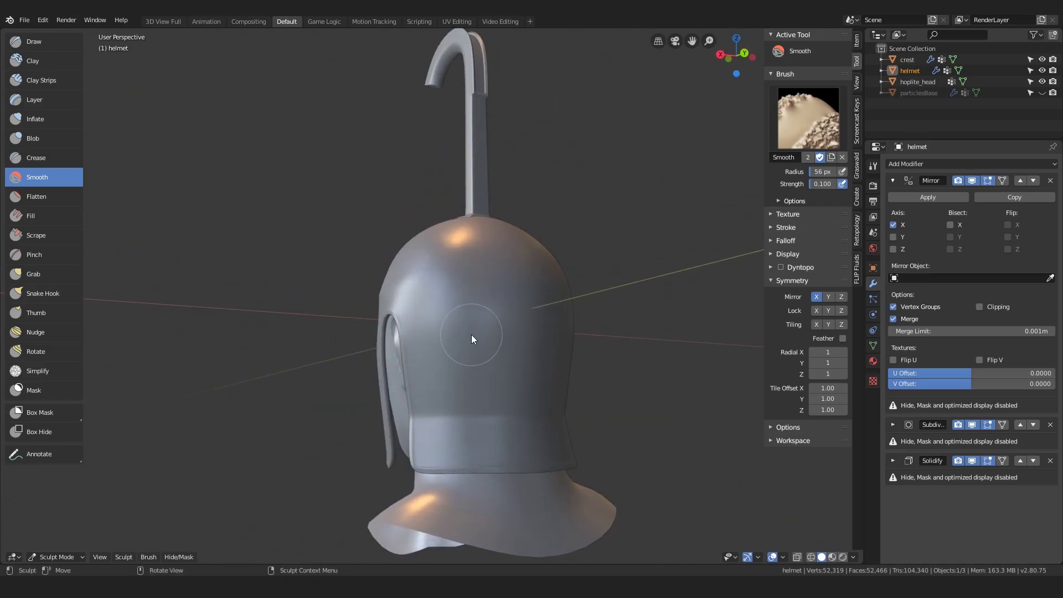
pyautogui.press('f')
# Step: Leave sculpting and grab a few helmet vertices, some along Z, before returning to Object Mode
pyautogui.press('Tab')
pyautogui.write('cgg')
pyautogui.write('gg')
pyautogui.press('alt+a')
pyautogui.write('ccg')
pyautogui.press('Escape')
pyautogui.write('gzcg')
pyautogui.press('Escape')
pyautogui.write('gzcgz')
pyautogui.press('Tab')
# Step: Apply particlesBase's Subdivision modifier and enter Edit Mode on the crest post mesh
pyautogui.write('gzcgz')
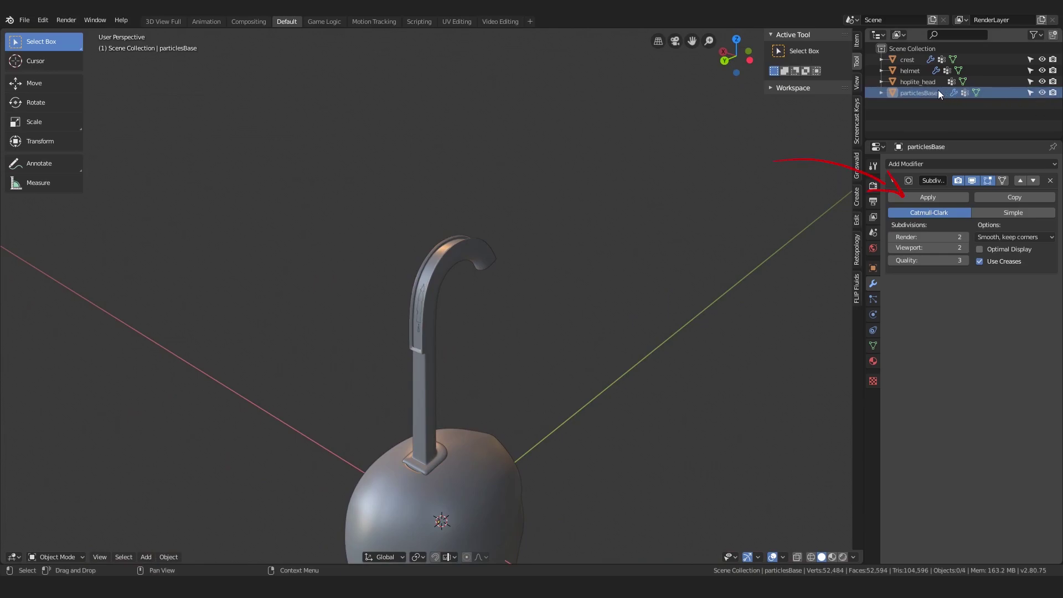
pyautogui.press('Tab')
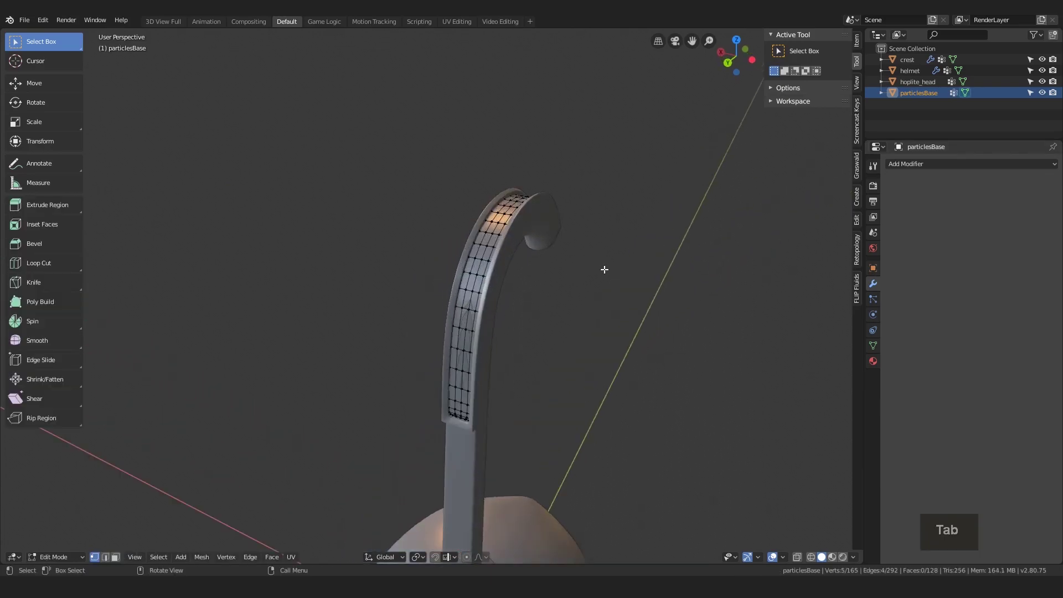
# Step: Add a Hair system to particlesBase with Number 1000, Simple children and Use Clump Curve enabled
pyautogui.press('Tab')
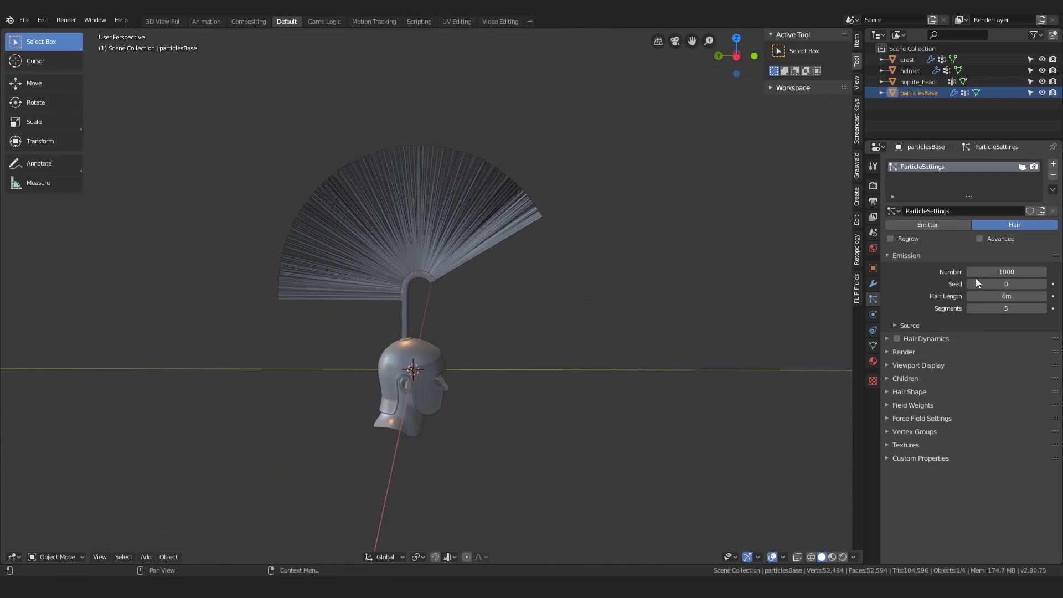
pyautogui.press('Tab')
pyautogui.press('Return')
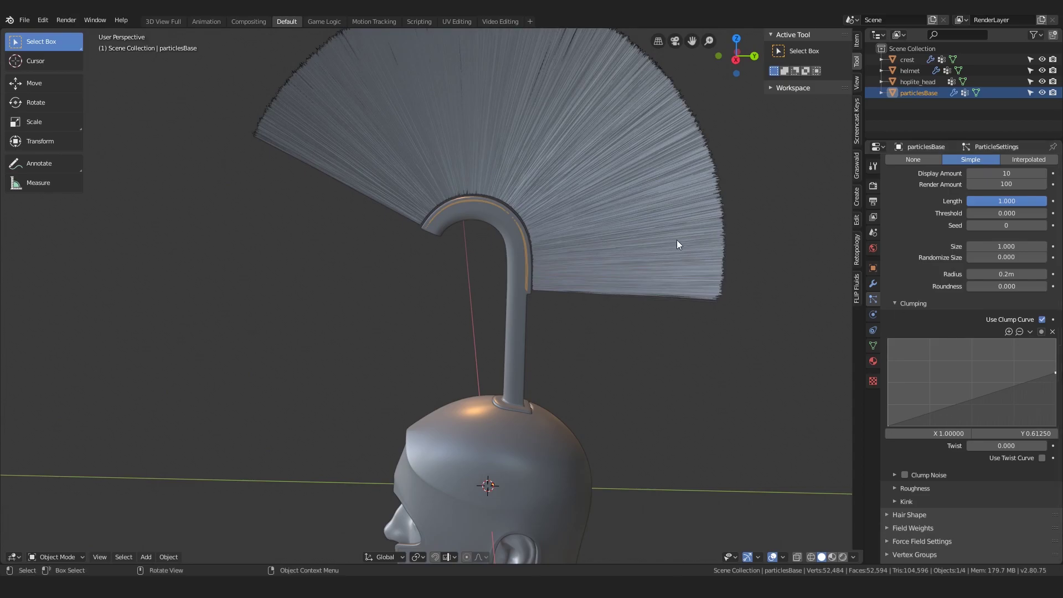
pyautogui.press('Escape')
# Step: Enter Particle Edit mode on particlesBase with the Comb tool selected
pyautogui.press('Tab')
pyautogui.press('Tab')
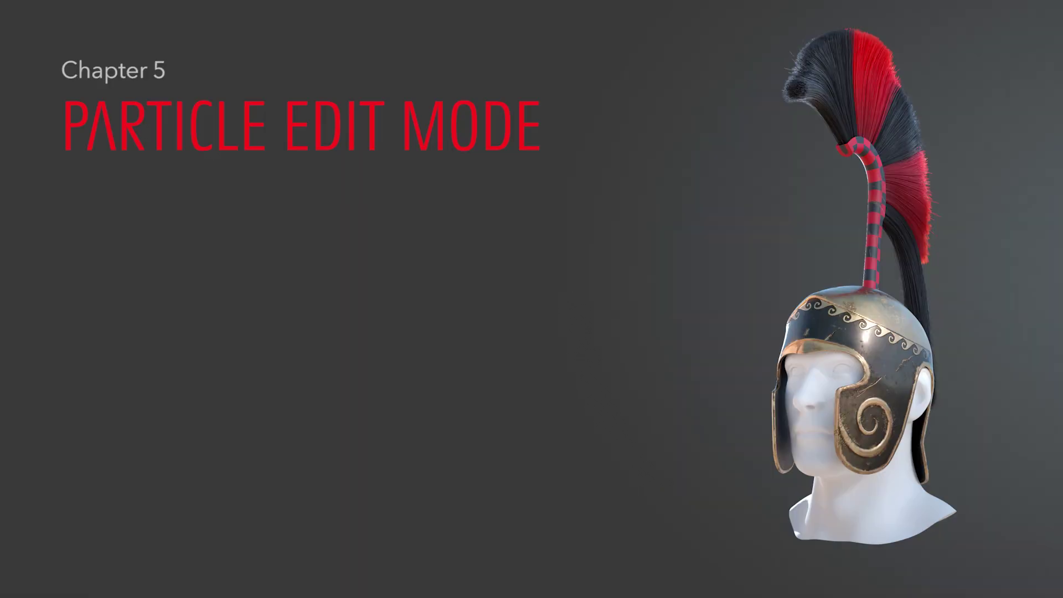
# Step: Comb the strands from front view into a sweeping arched fan over the crest post
pyautogui.press('ctrl+t')
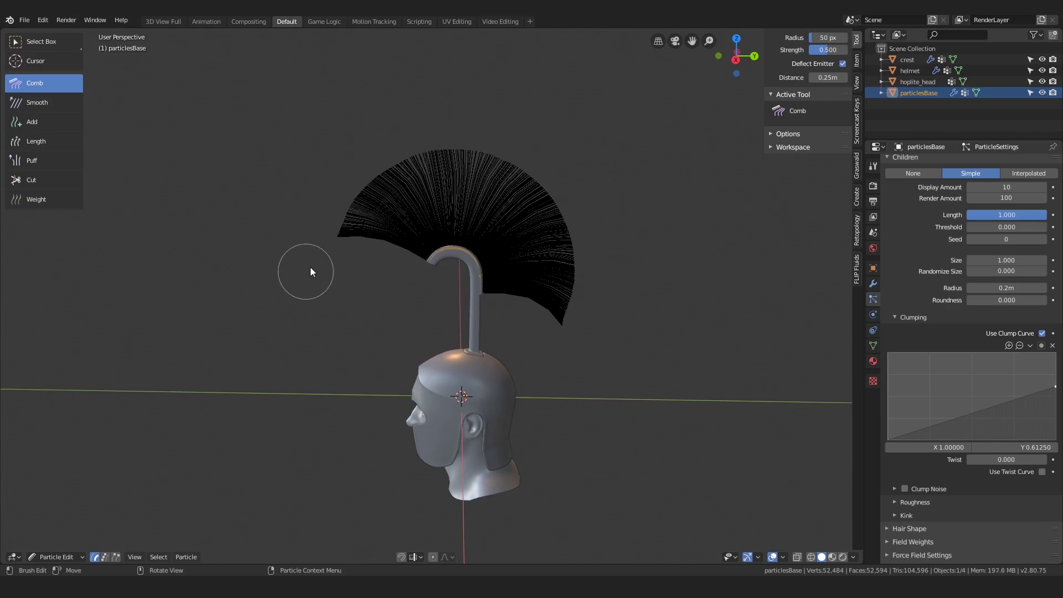
pyautogui.press('1')
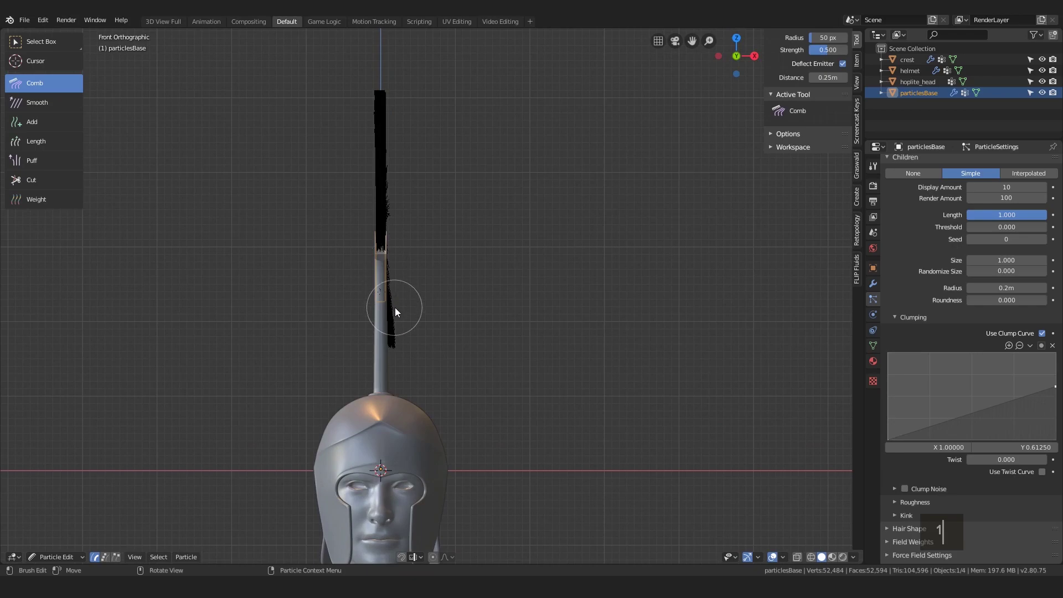
pyautogui.press('s')
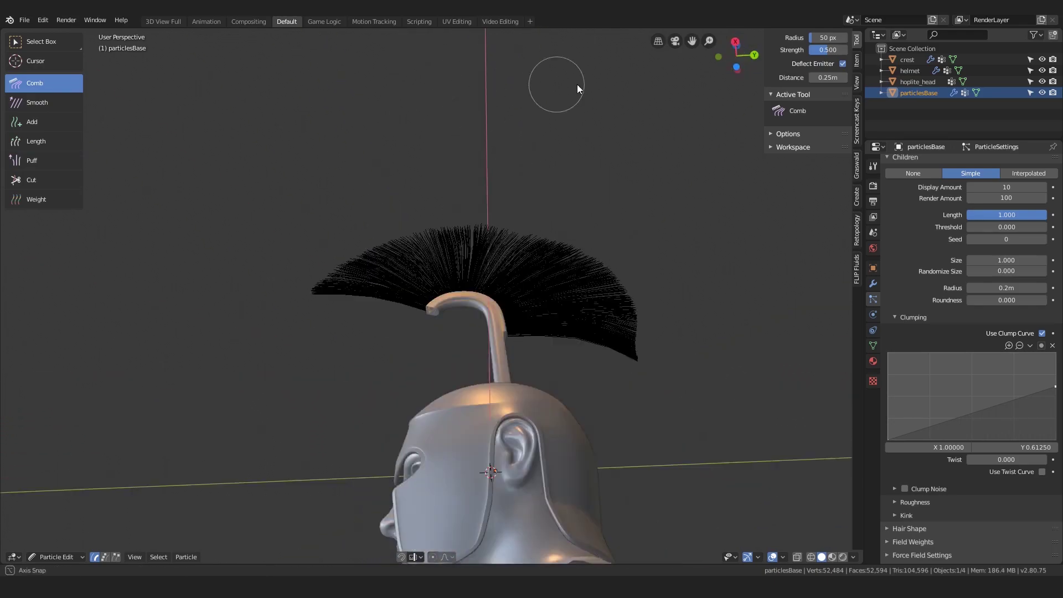
# Step: Return to Object Mode and scale the hair emitter down to a shorter fan
pyautogui.press('ctrl+Tab')
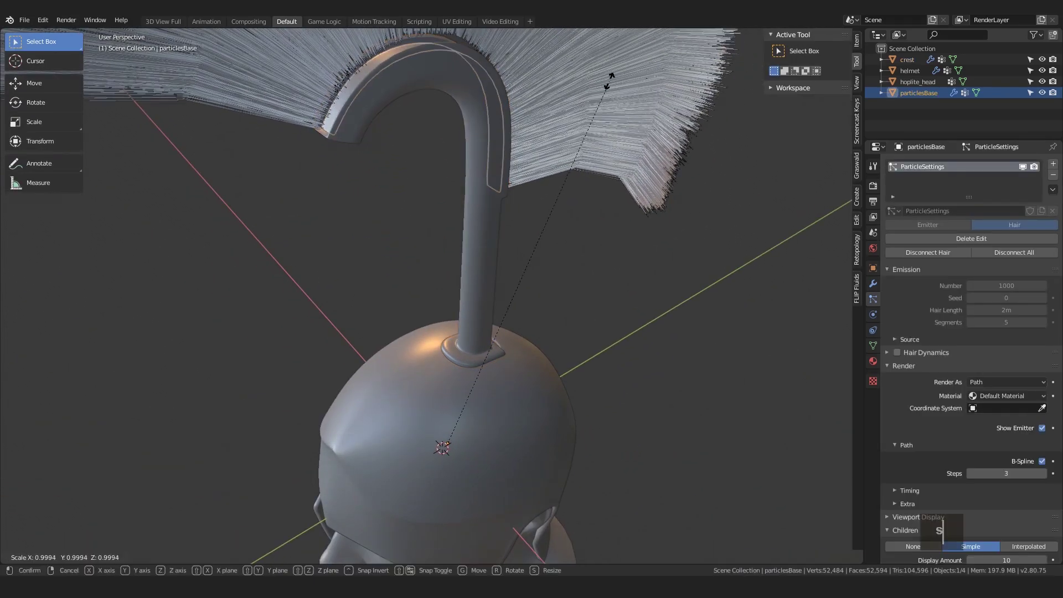
pyautogui.press('s')
pyautogui.write('sxygz')
# Step: Parent particlesBase to the crest holder via Ctrl+P > Object
pyautogui.press('alt+a')
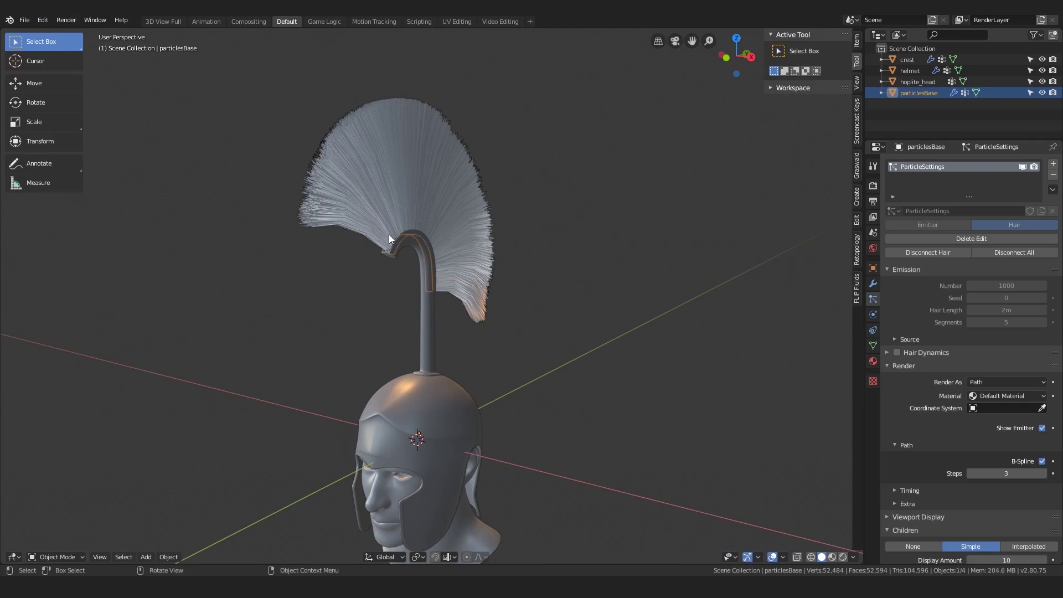
pyautogui.press('alt+a')
pyautogui.press('ctrl+p')
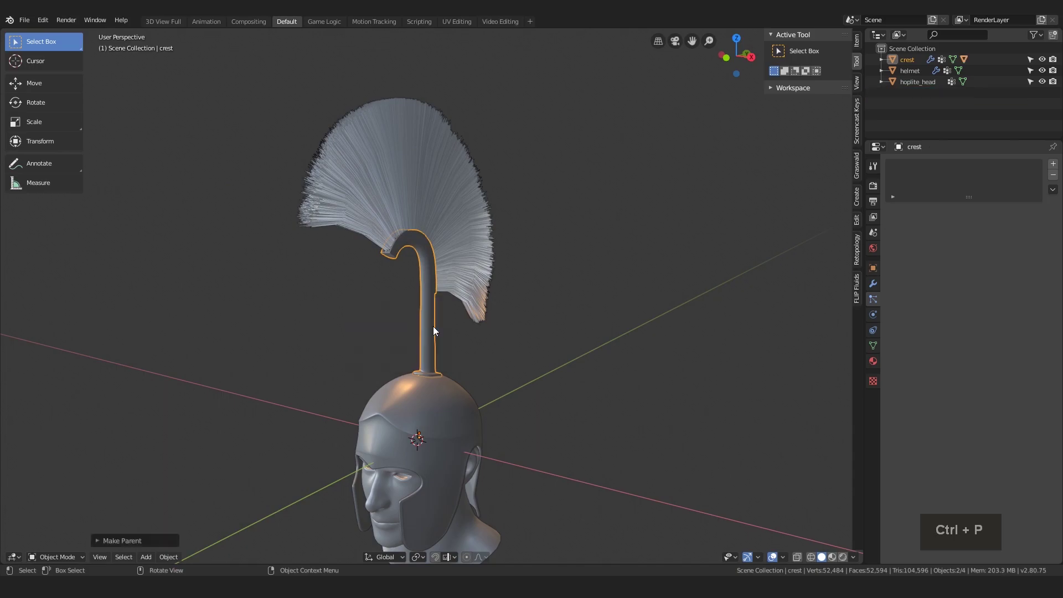
# Step: Adjust the crest holder's base vertices in Edit Mode and return to Object Mode
pyautogui.press('ctrl+p')
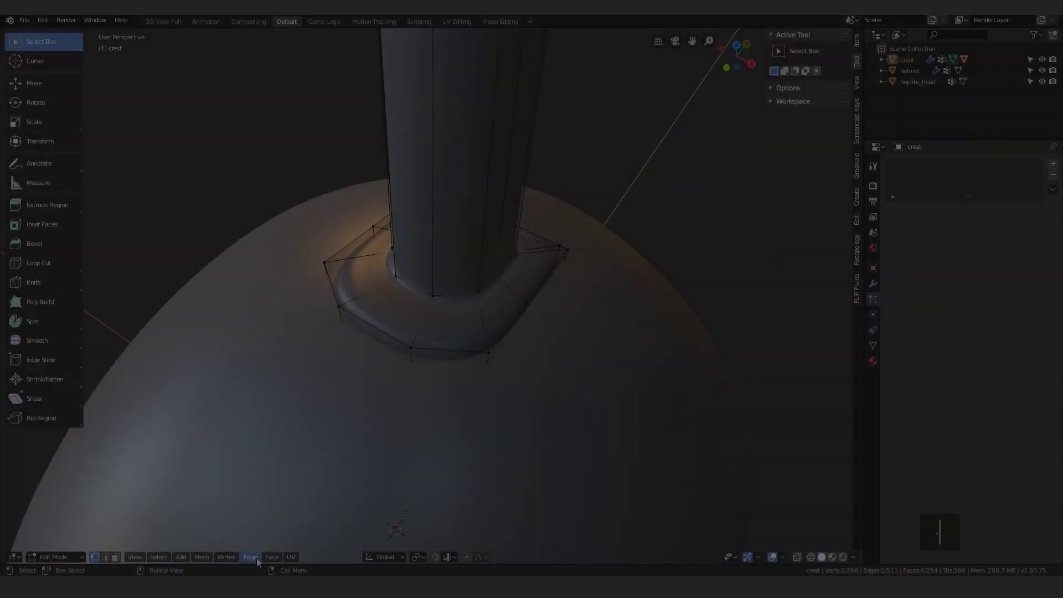
pyautogui.write('.')
pyautogui.write('q')
pyautogui.press('Tab')
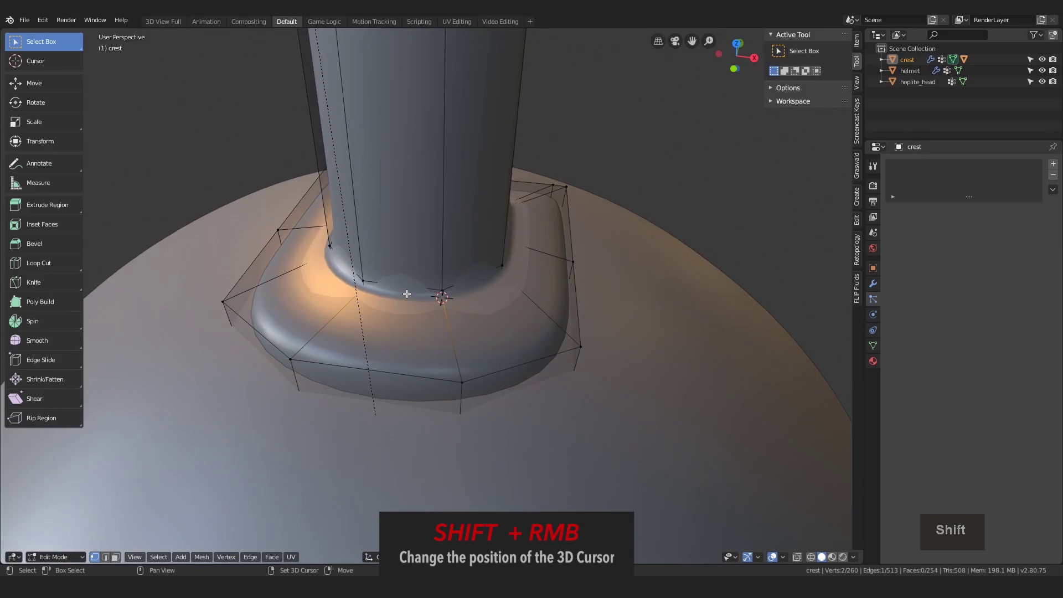
pyautogui.press('Tab')
pyautogui.press('Escape')
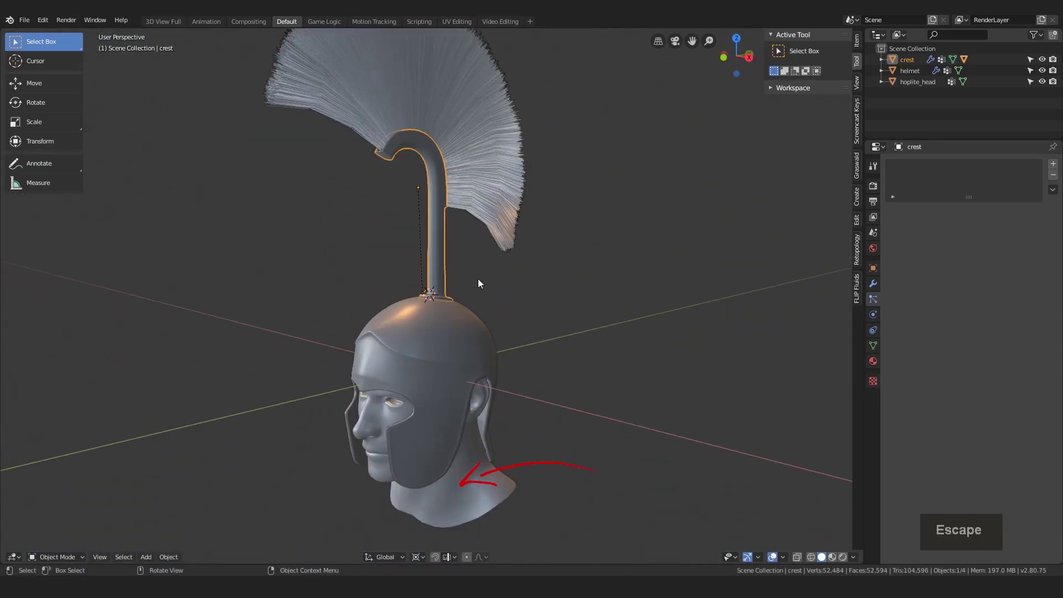
pyautogui.press('Escape')
# Step: Scale and move the crest onto the helmet top and shift nearby helmet vertices around its base
pyautogui.press('s')
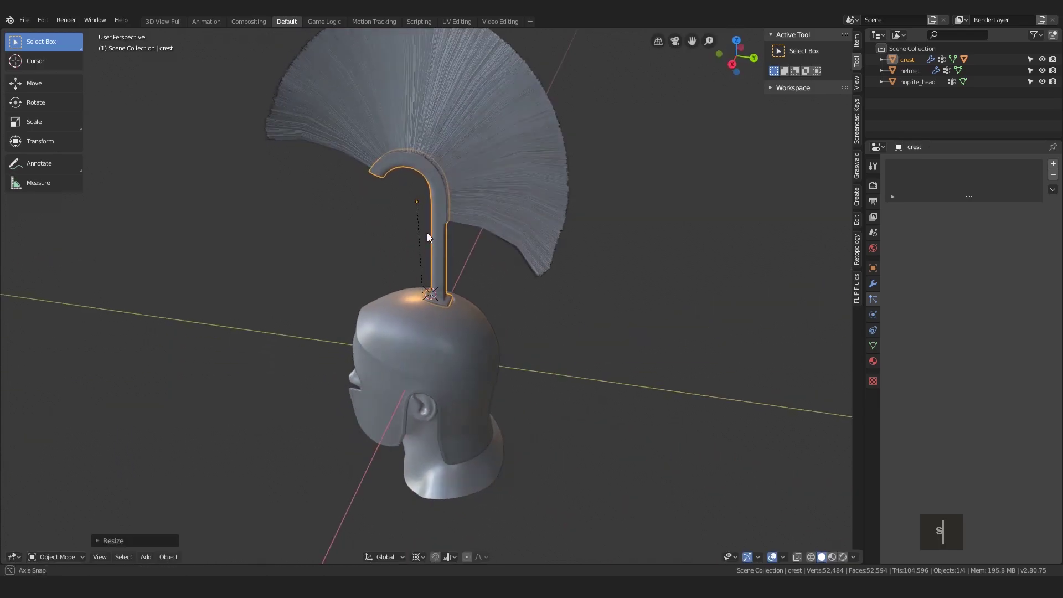
pyautogui.write('gxy')
pyautogui.press('Tab')
pyautogui.write('sgxy')
pyautogui.write('gxy')
pyautogui.write('gx')
pyautogui.press('Escape')
pyautogui.write('ggyyy')
pyautogui.press('Escape')
pyautogui.write('gyy')
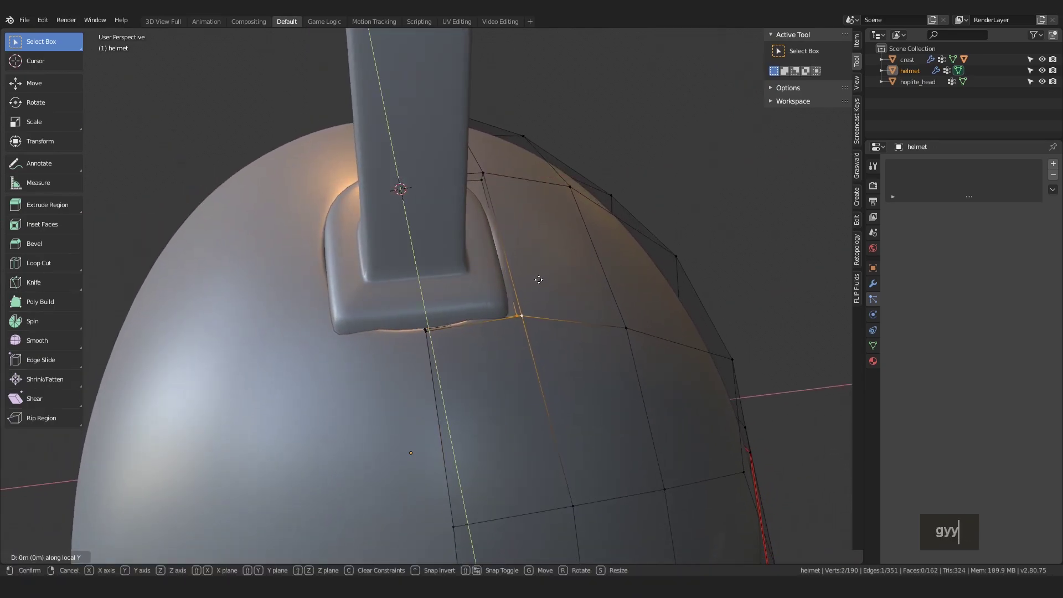
# Step: Reconnect the hair and comb it from right view into a tall backward sweep
pyautogui.press('Escape')
pyautogui.press('Tab')
pyautogui.press('alt+a')
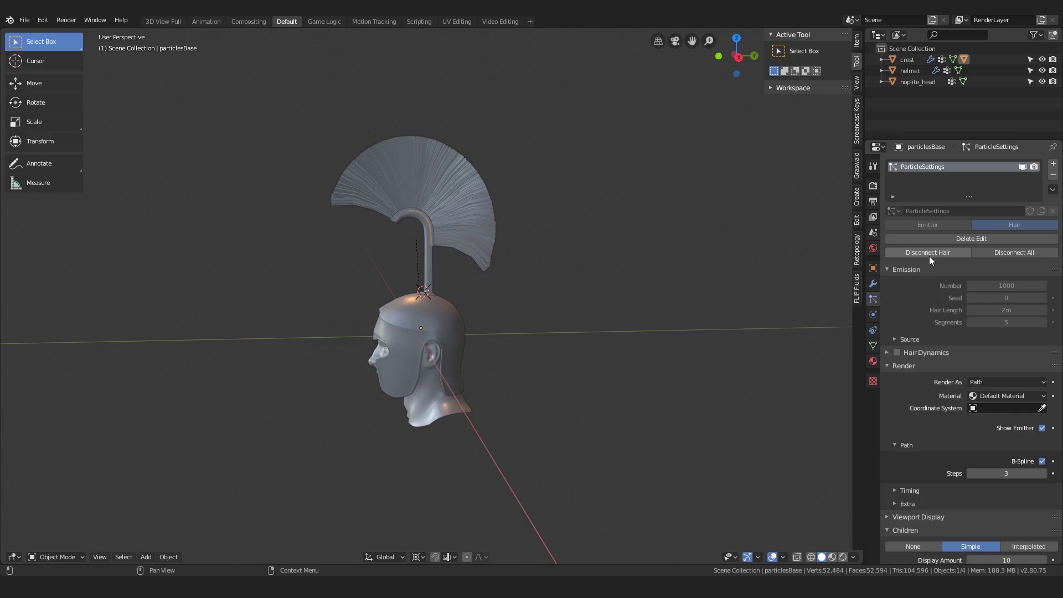
pyautogui.write('13')
# Step: Show the strands as rendered with Path Steps 5 and return to Object Mode
pyautogui.press('ctrl+Tab')
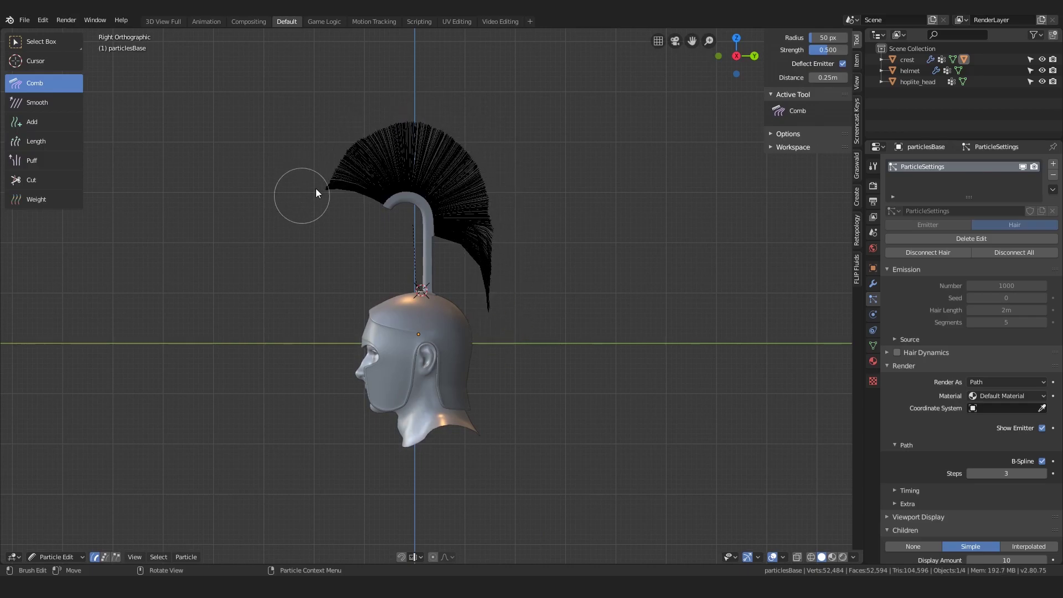
pyautogui.press('ctrl+Tab')
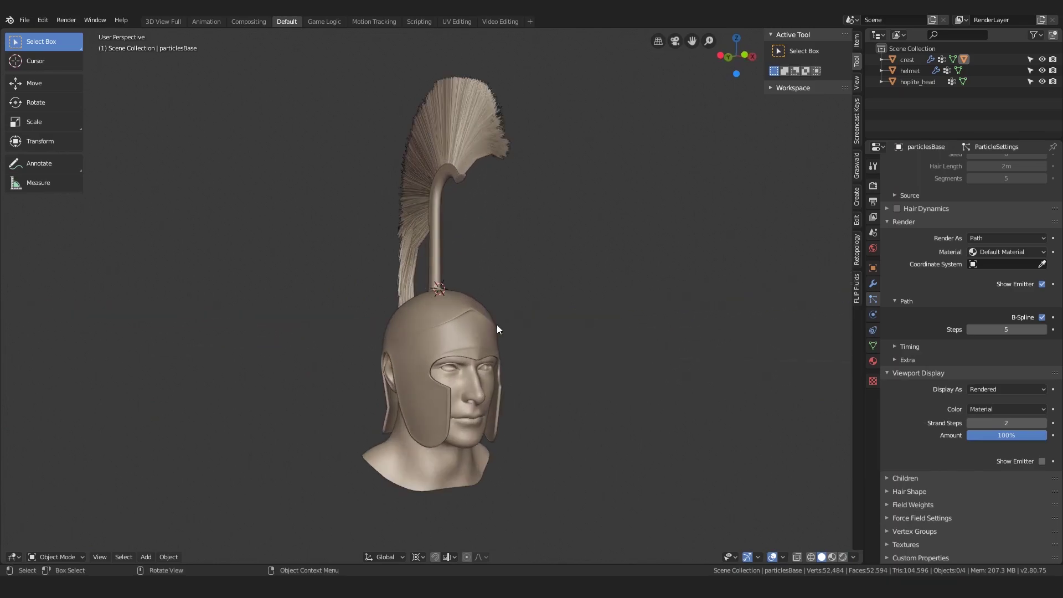
# Step: Draw and rotate a Bezier spiral over the cheek guard and thicken it with a Solidify modifier
pyautogui.write('xa ary')
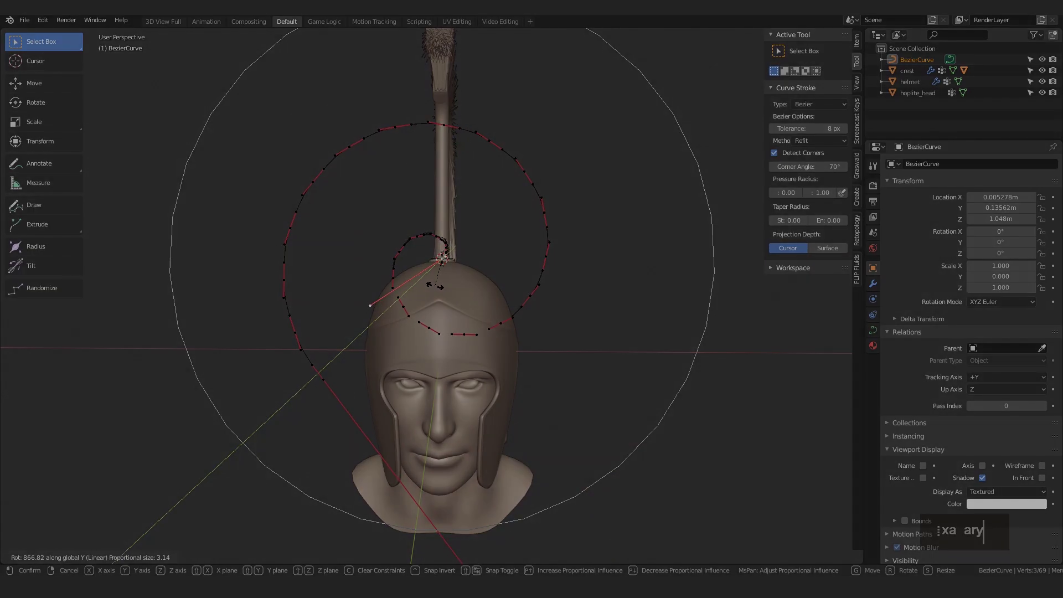
pyautogui.press('Tab')
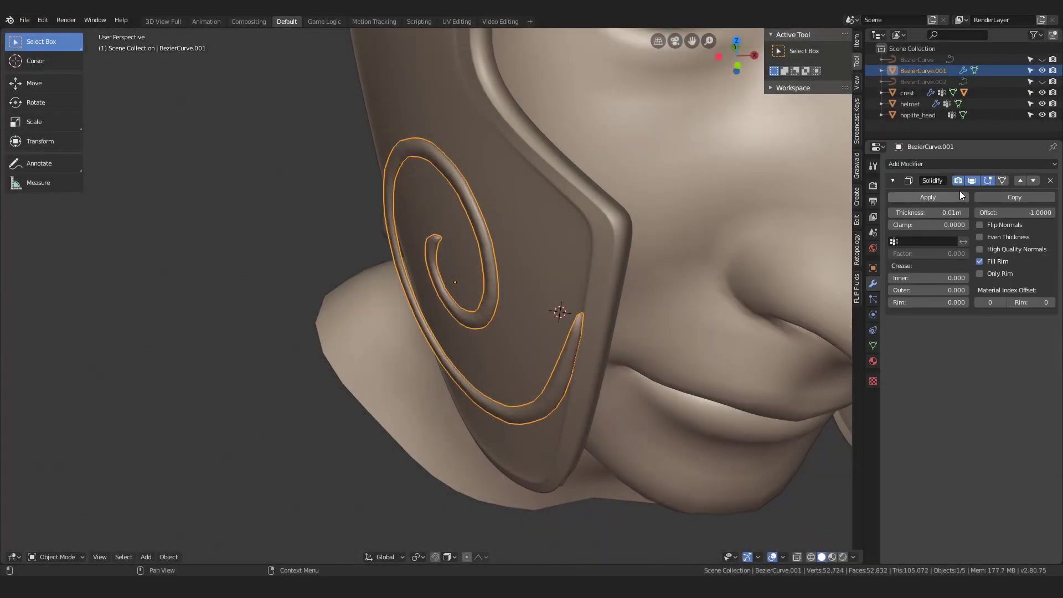